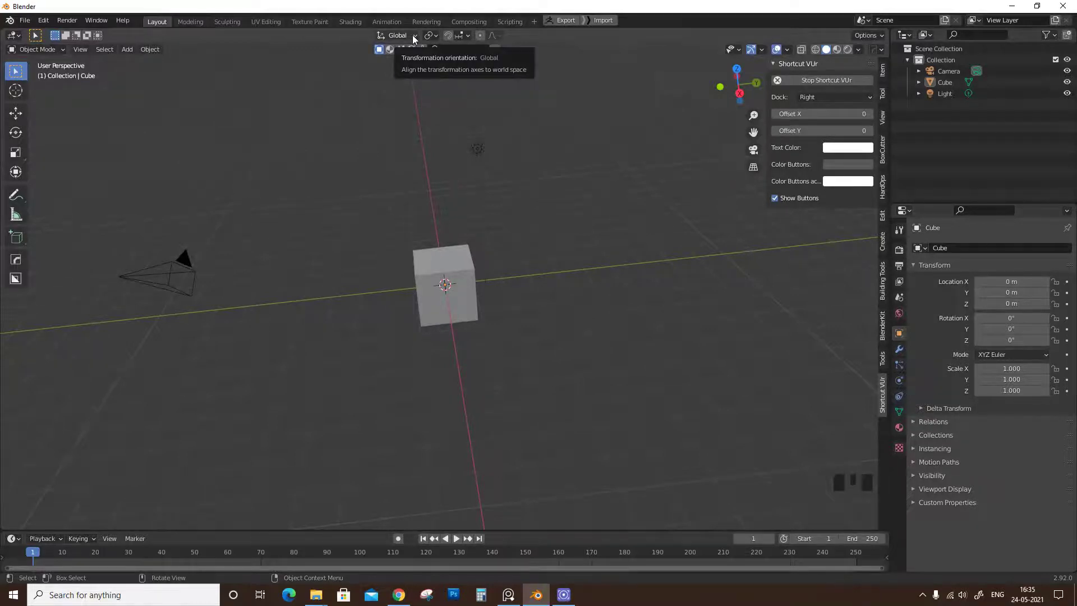
Orbit and zoom around the scene, then select the cube with Global orientation kept
drag(548, 278, 518, 289)
scroll(down, 3)
scroll(down, 3)
scroll(down, 3)
drag(549, 361, 764, 53)
drag(764, 53, 849, 107)
drag(458, 264, 469, 271)
click(468, 270)
Inspect the selected cube from several angles and begin a free move with G
drag(456, 336, 449, 292)
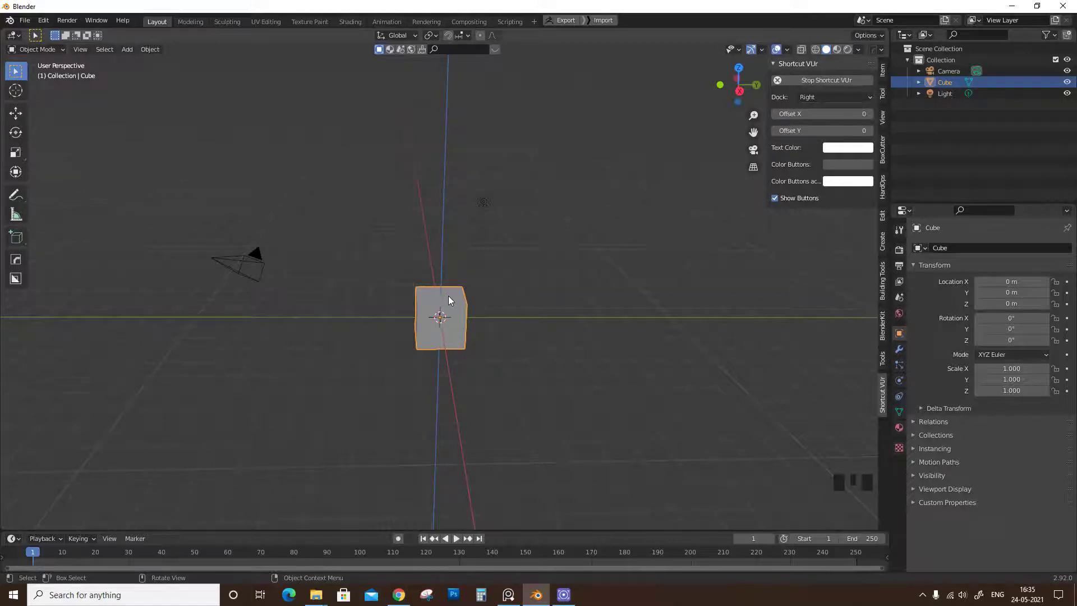
drag(767, 55, 460, 276)
drag(459, 276, 441, 330)
scroll(up, 3)
drag(464, 312, 524, 221)
key(g)
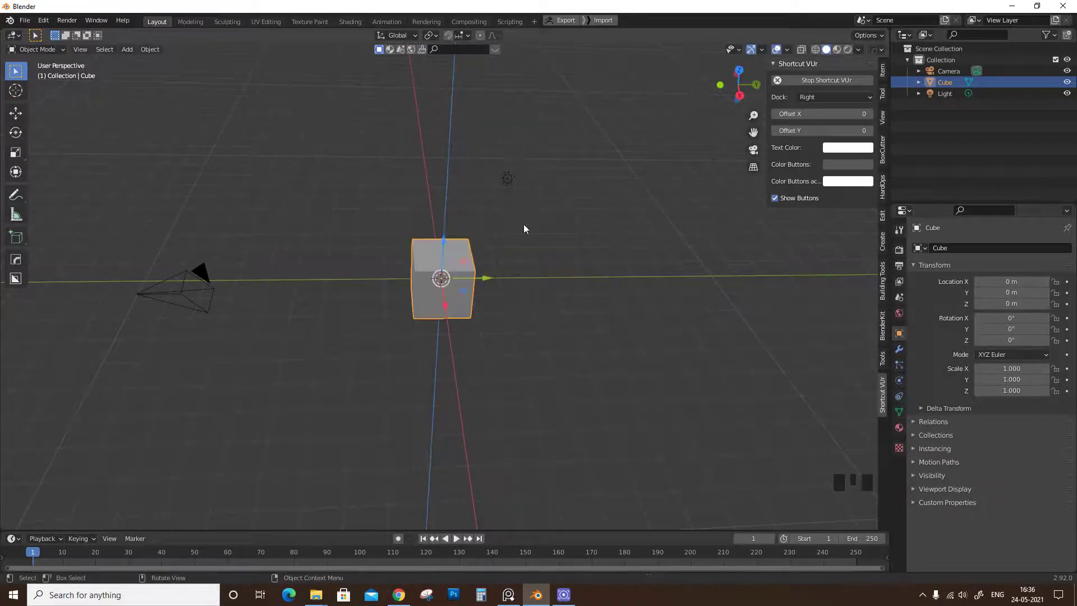
drag(487, 201, 382, 85)
click(382, 84)
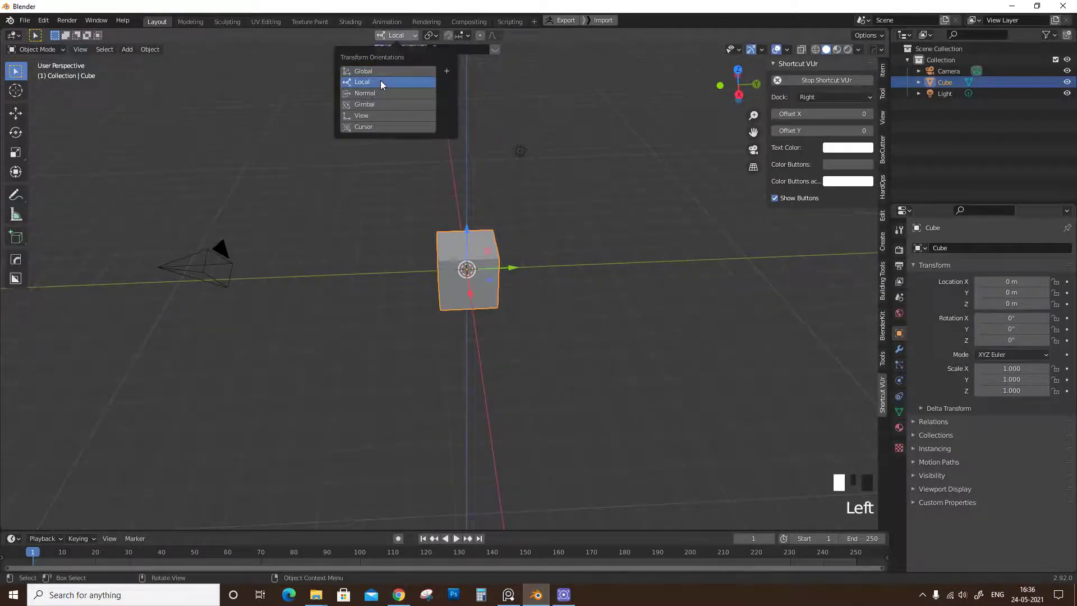
drag(482, 322, 434, 319)
scroll(up, 3)
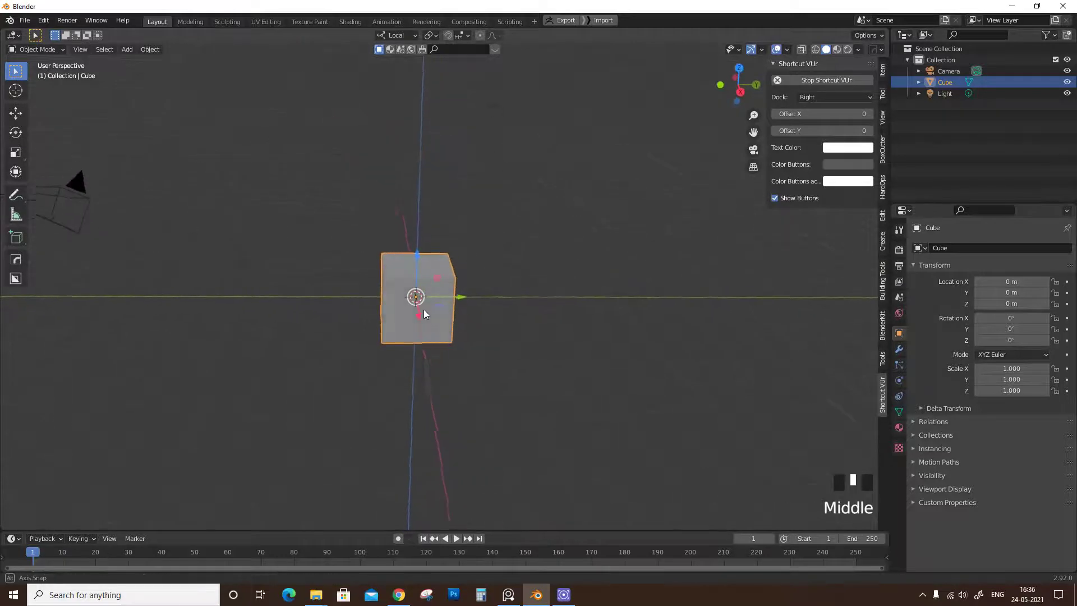
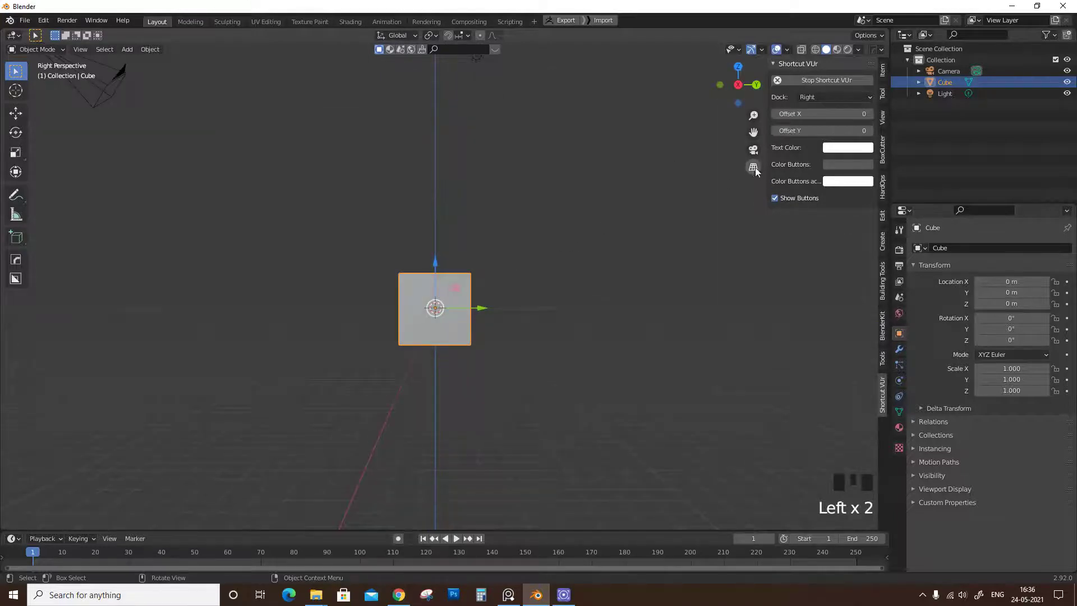
In Right Orthographic view, rotate the cube with R so it stands tilted onto an edge
click(756, 171)
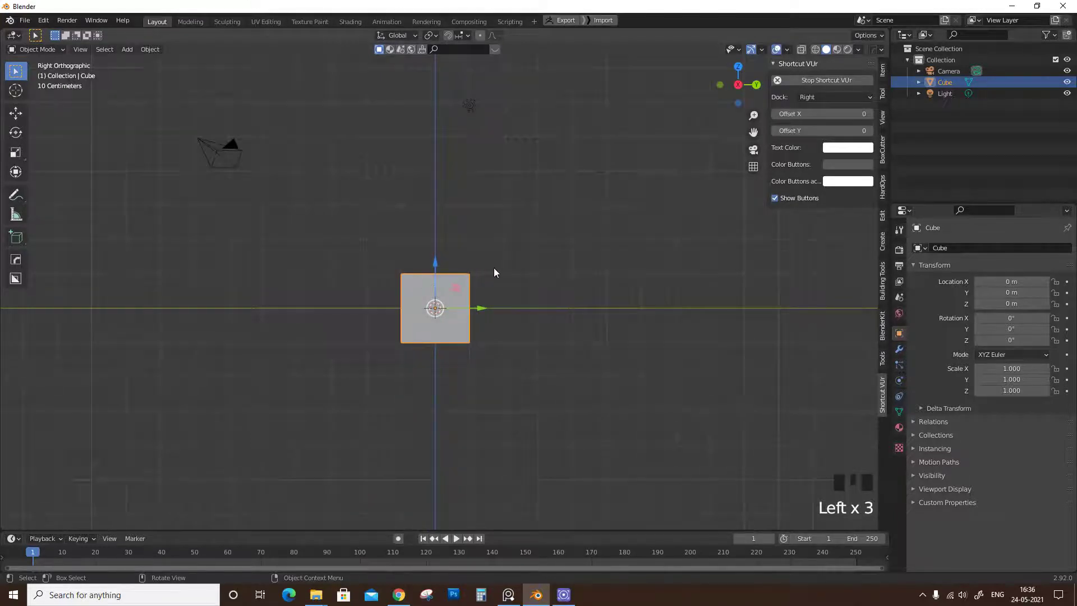
key(r)
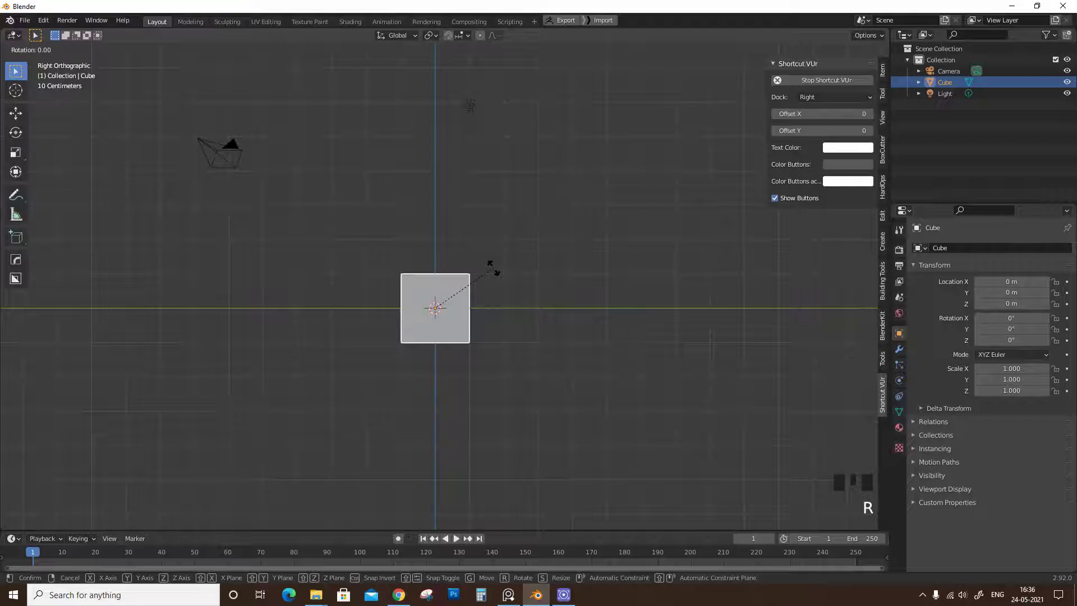
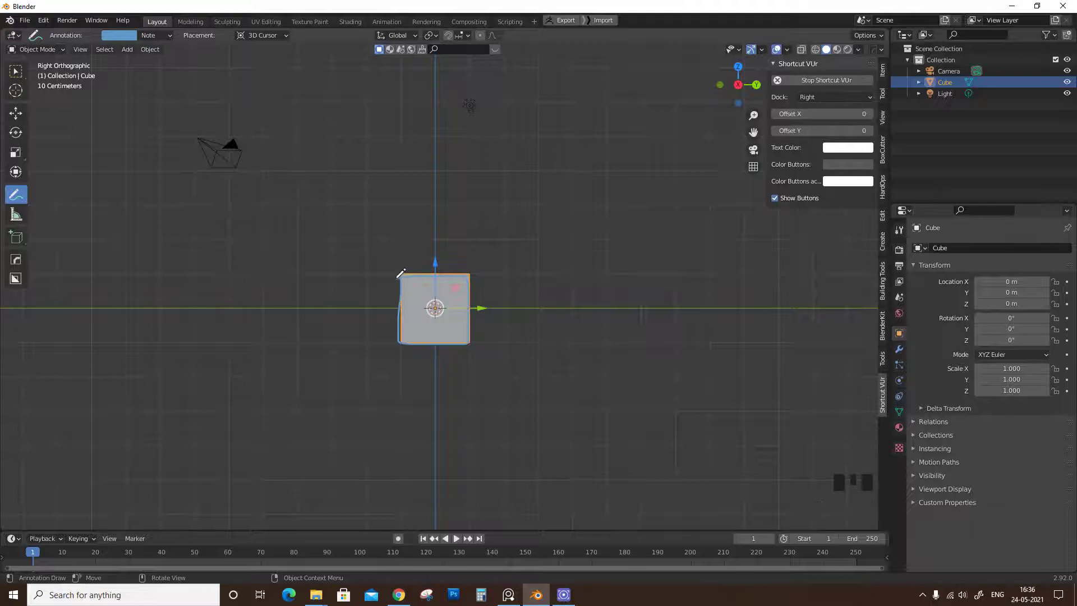
drag(17, 77, 692, 588)
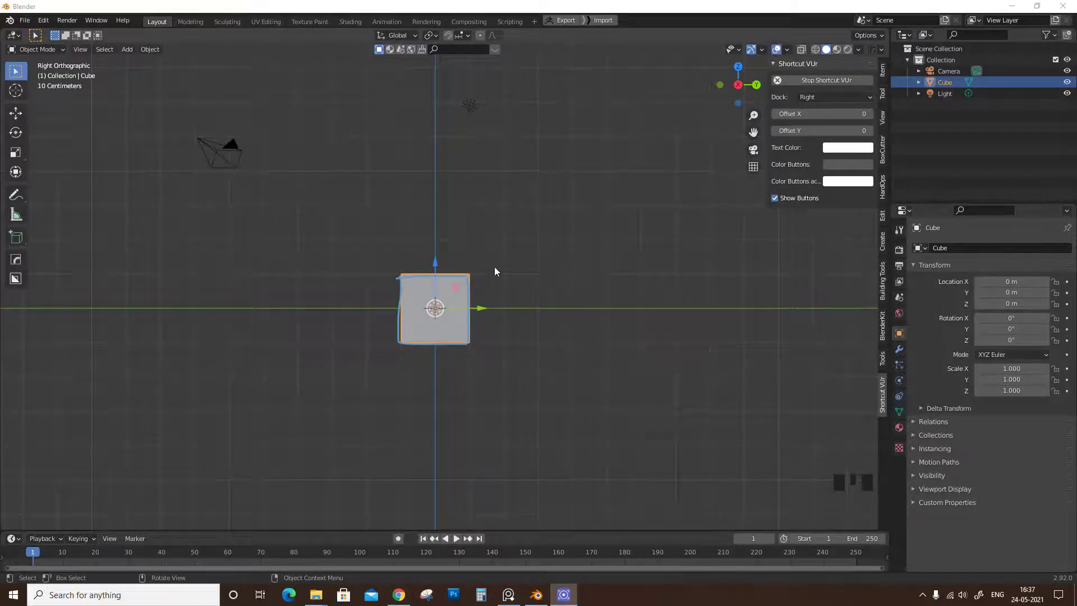
click(481, 282)
click(454, 301)
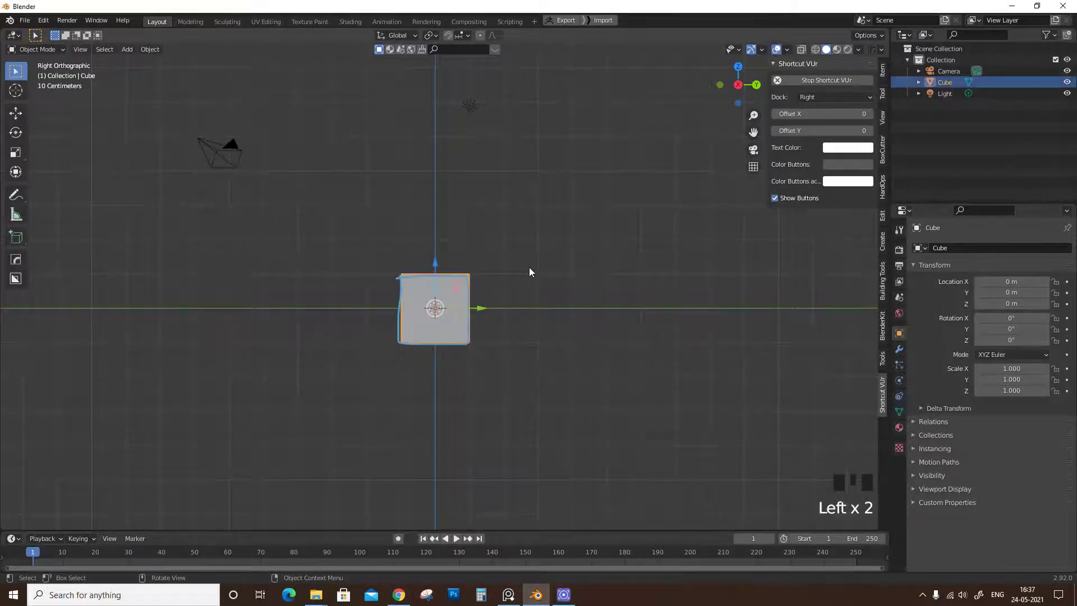
key(r)
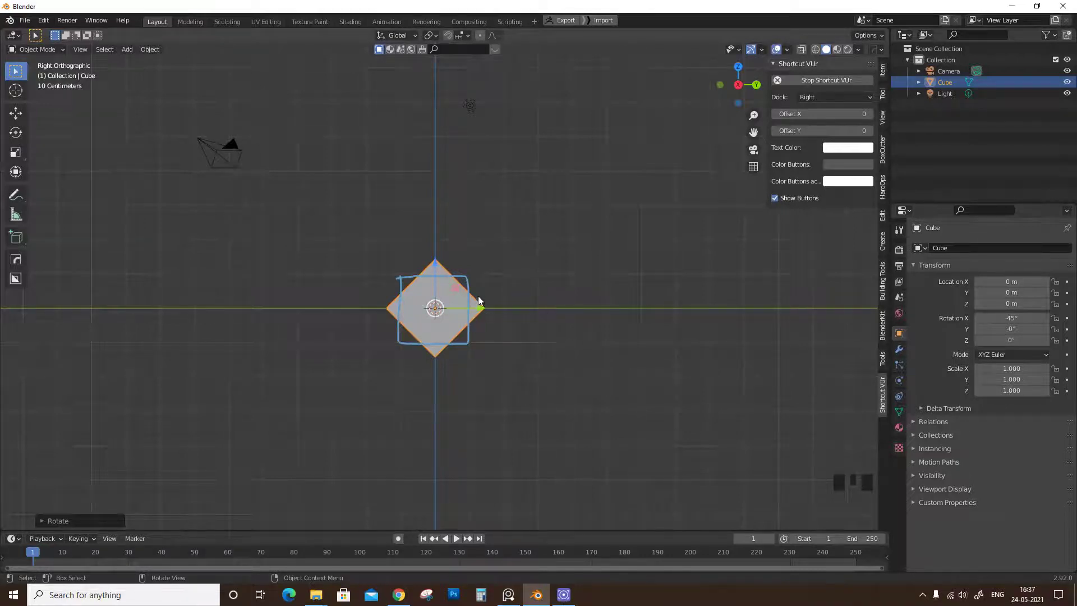
Try a move of the tilted cube, cancel it, and leave Transform Orientation on Local
drag(438, 262, 504, 341)
key(g)
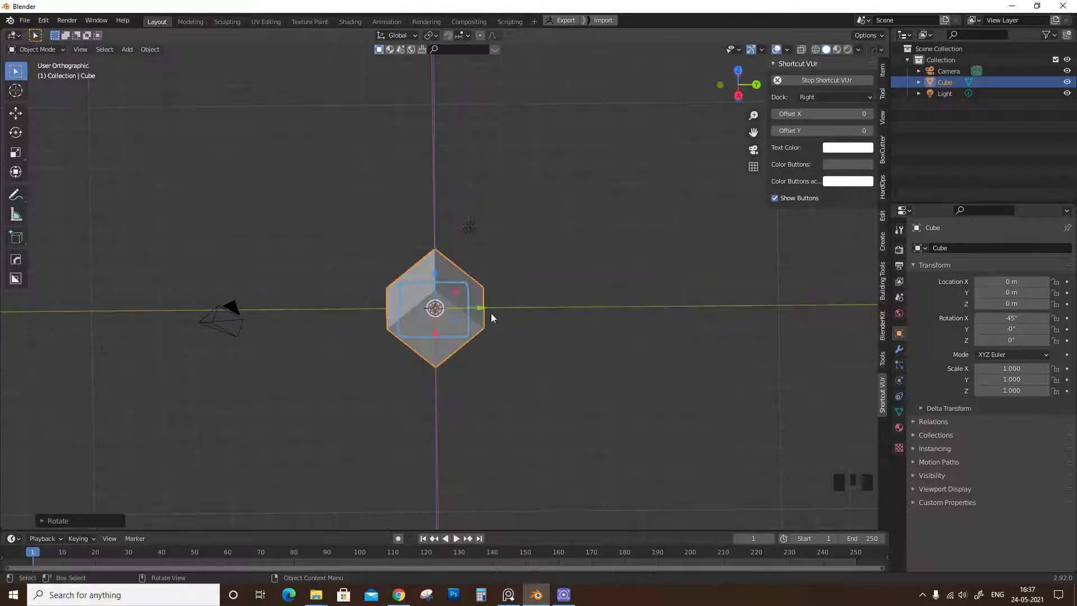
drag(416, 369, 433, 240)
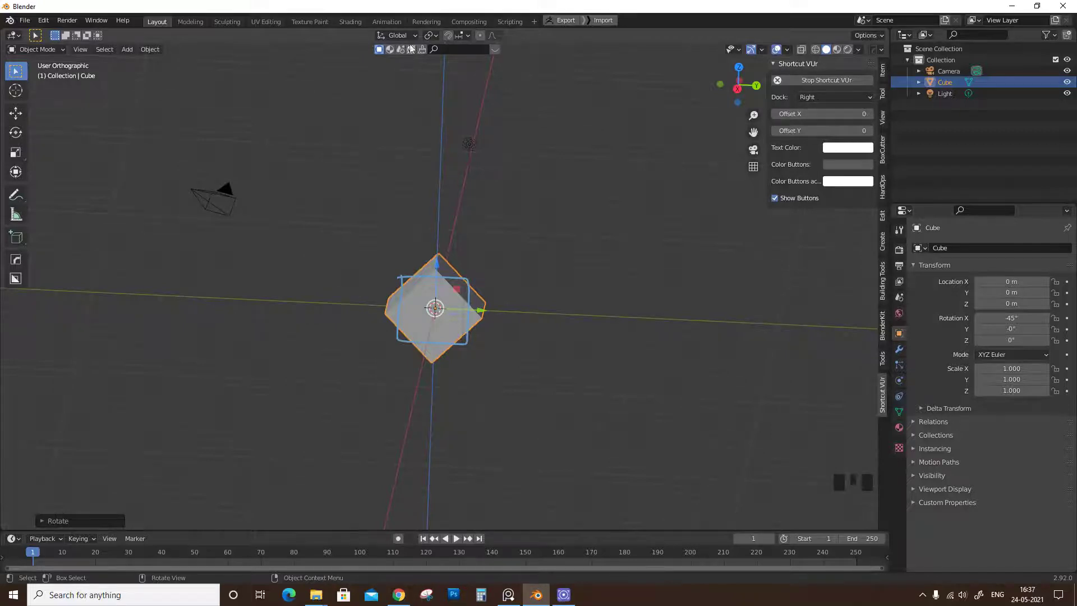
drag(415, 39, 369, 86)
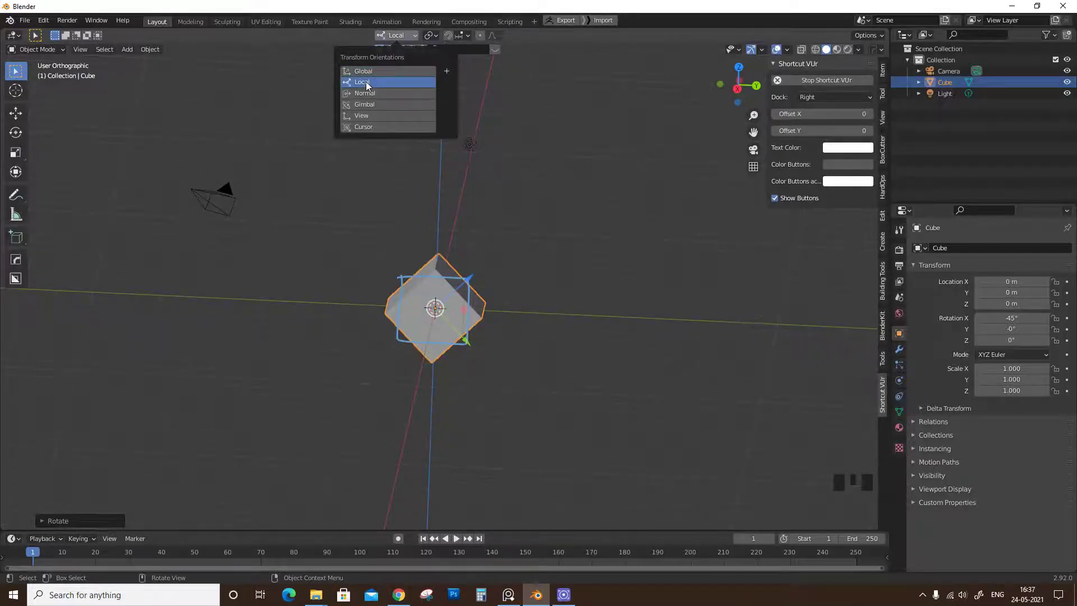
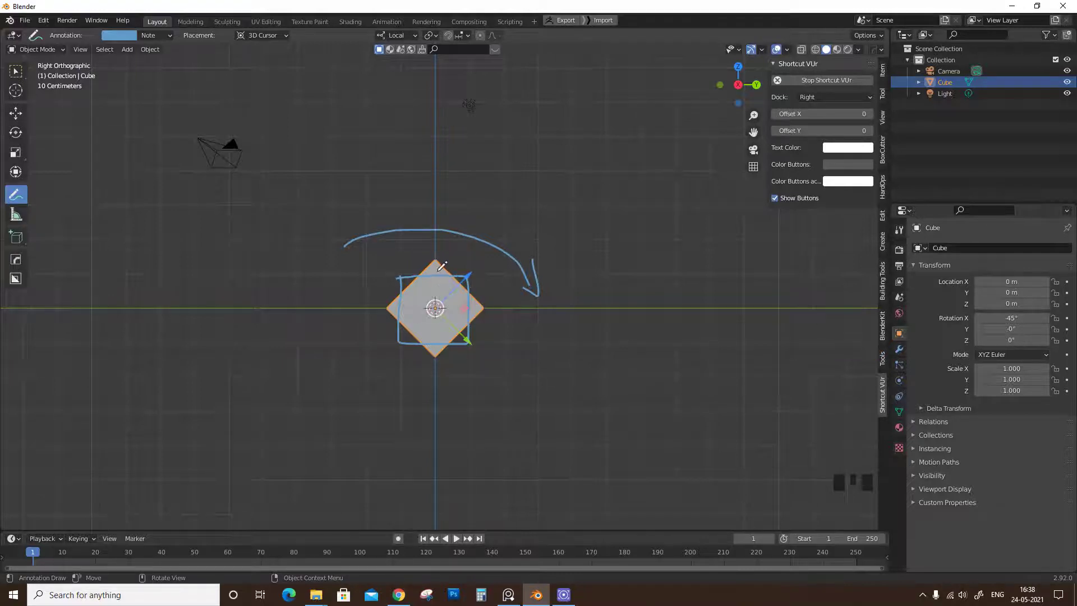
Draw a blue annotation arc over the tilted cube and preview a local Z move before cancelling
drag(18, 75, 423, 331)
drag(423, 330, 497, 368)
key(g)
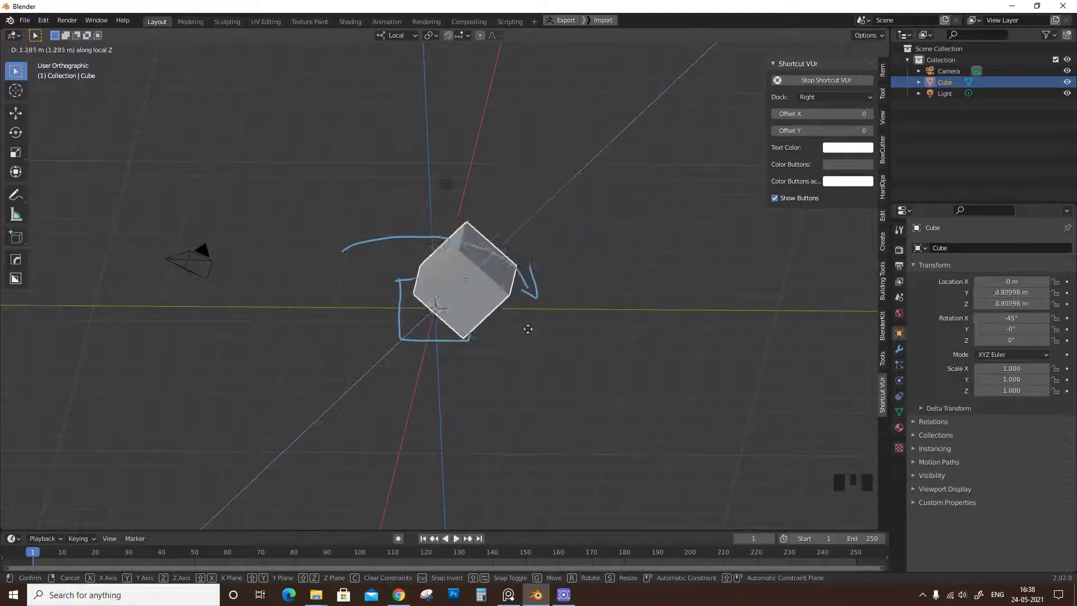
drag(501, 309, 465, 338)
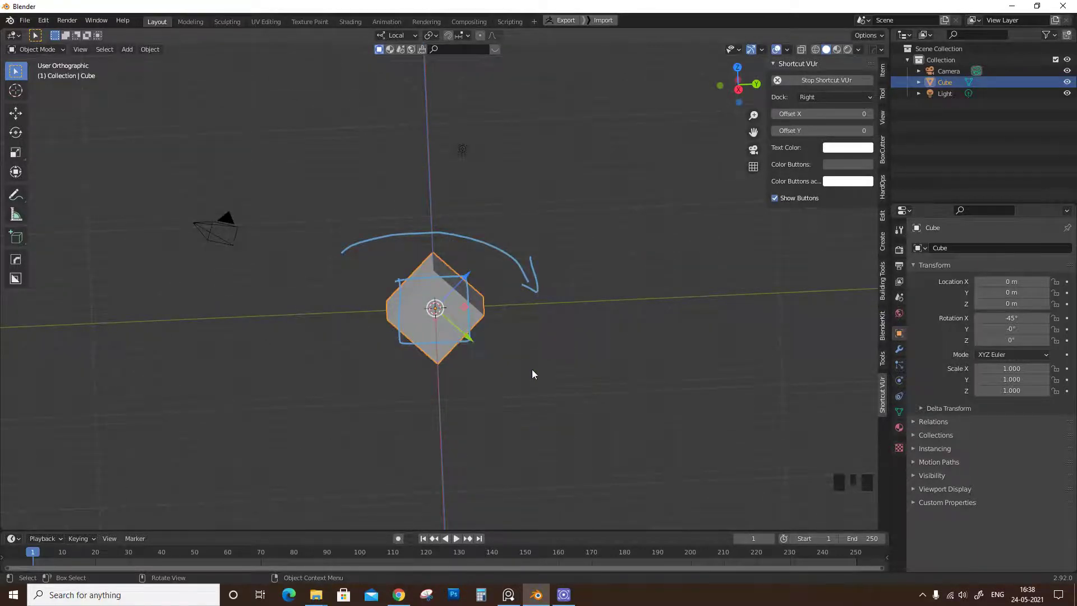
drag(471, 299, 532, 360)
Delete the tilted cube, add a new Mesh Cube via Shift+A and enter Edit Mode on it
key(x)
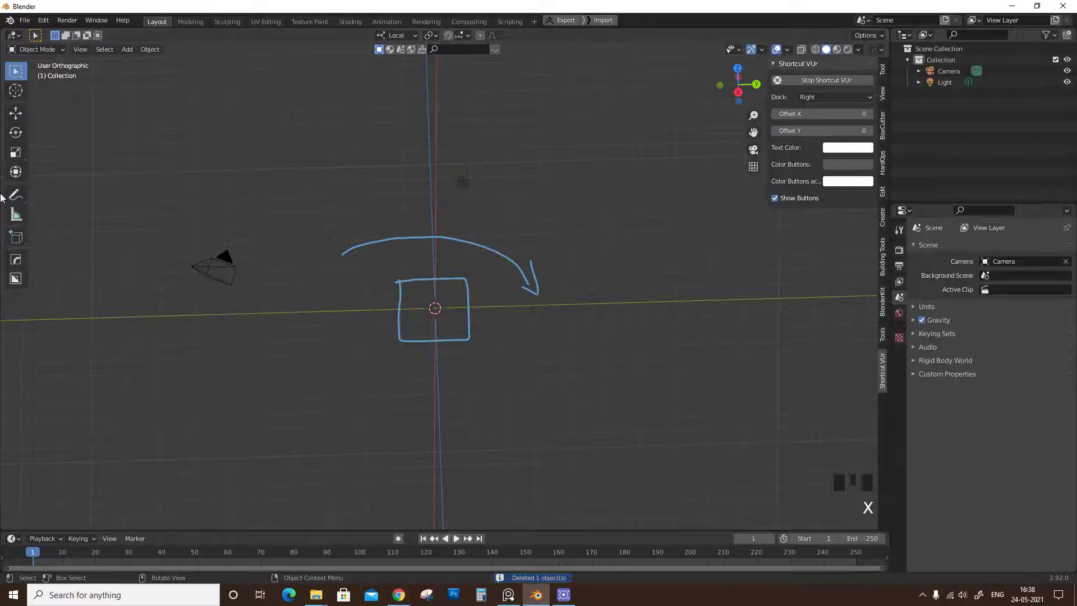
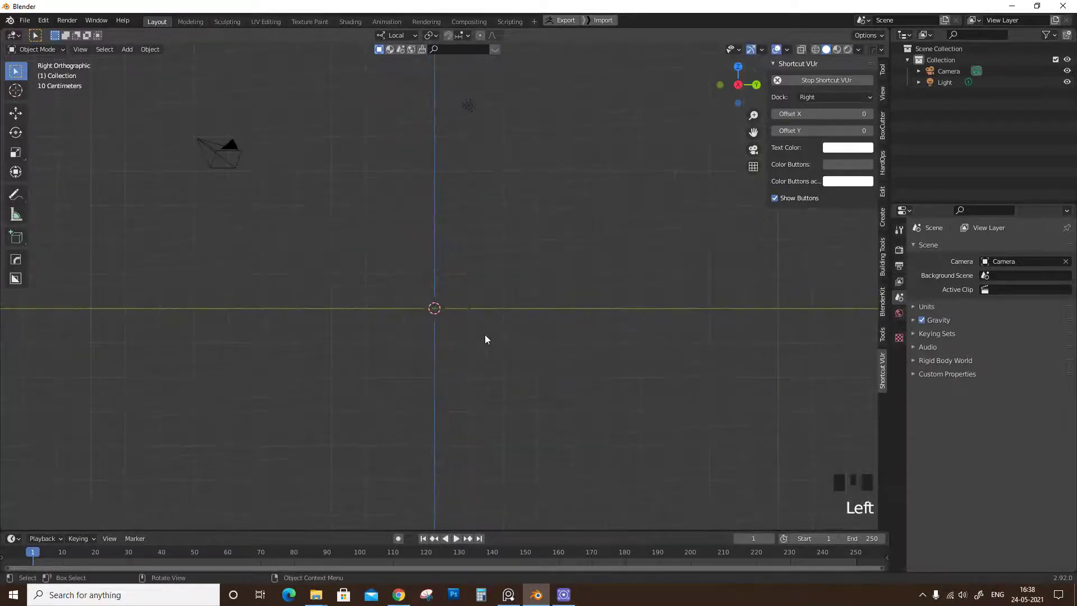
key(shift+a)
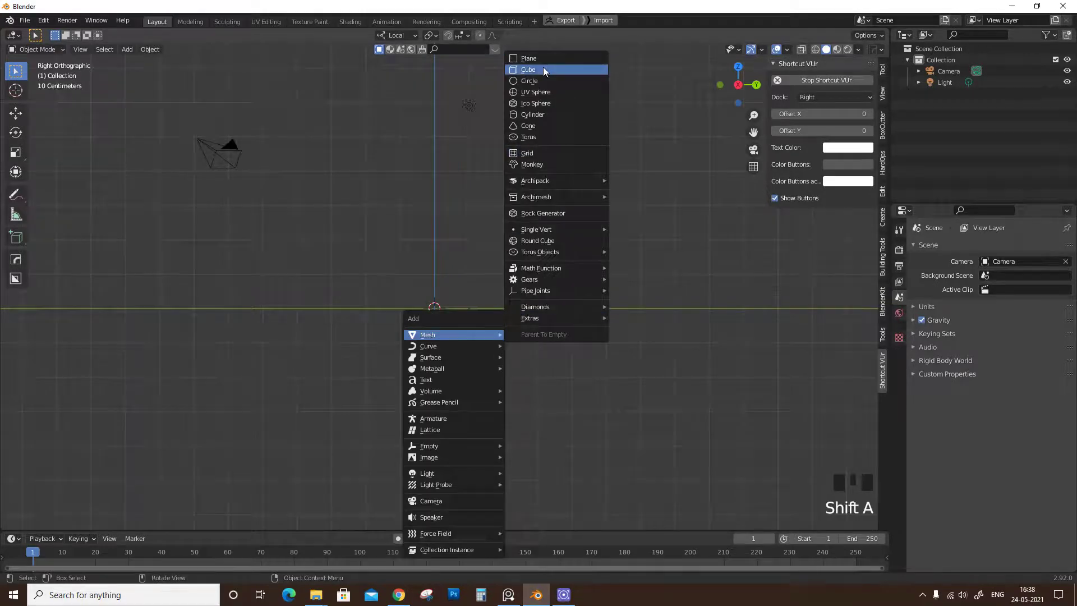
drag(447, 408, 491, 373)
key(Tab)
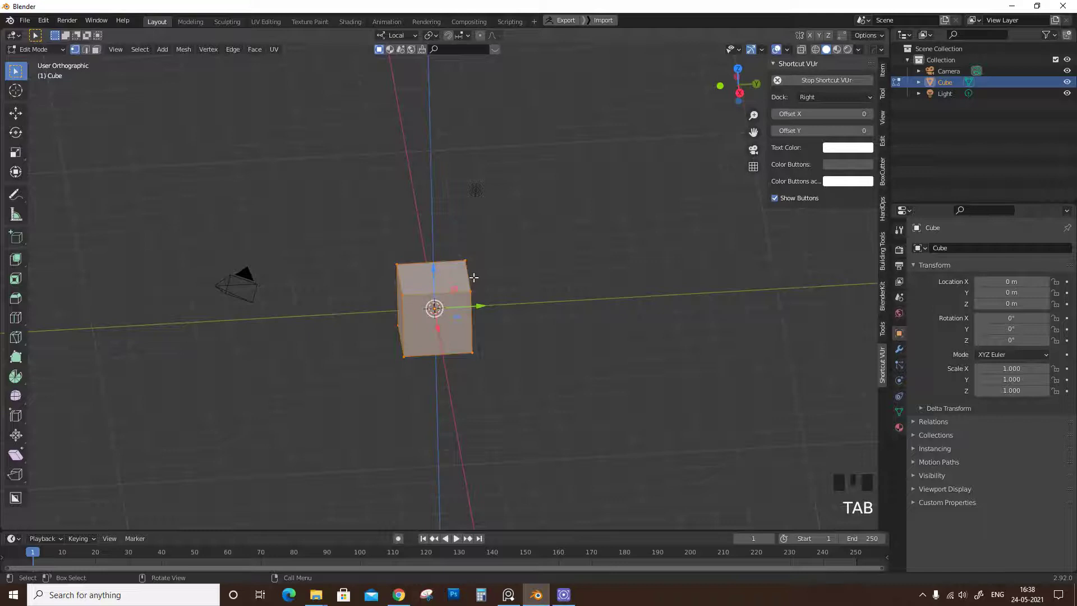
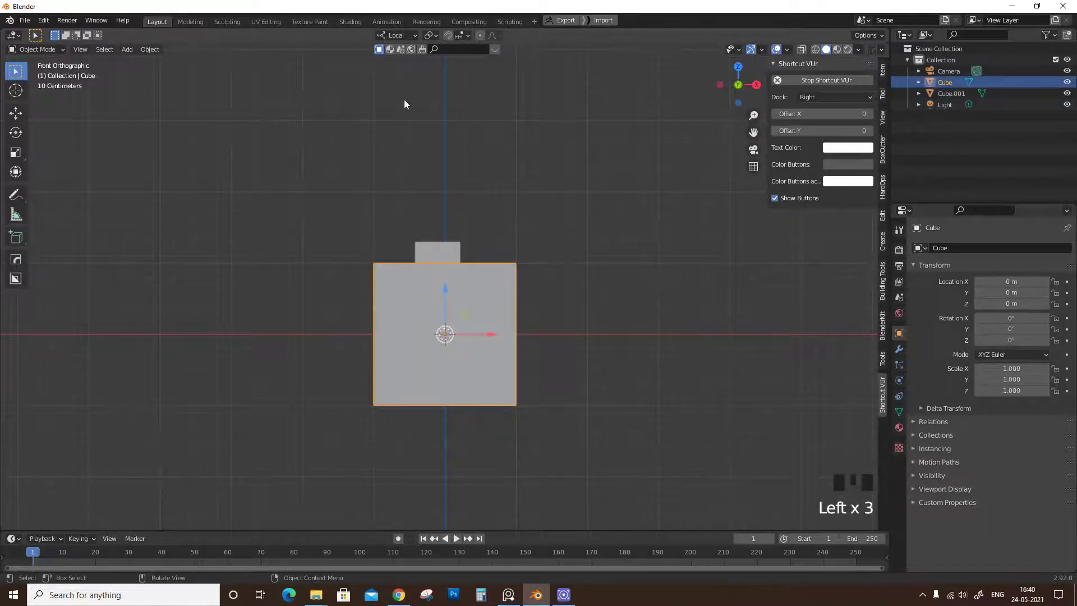
Select Cube.001, rotate it and shift it against the larger cube, offset along X and Z
drag(404, 37, 621, 252)
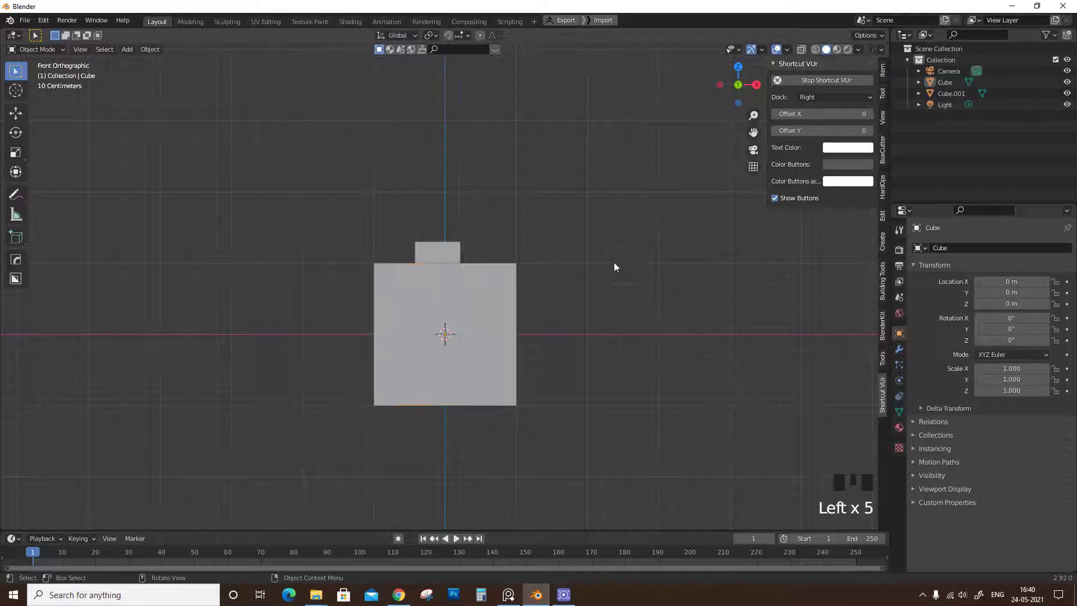
click(498, 301)
drag(444, 251, 469, 264)
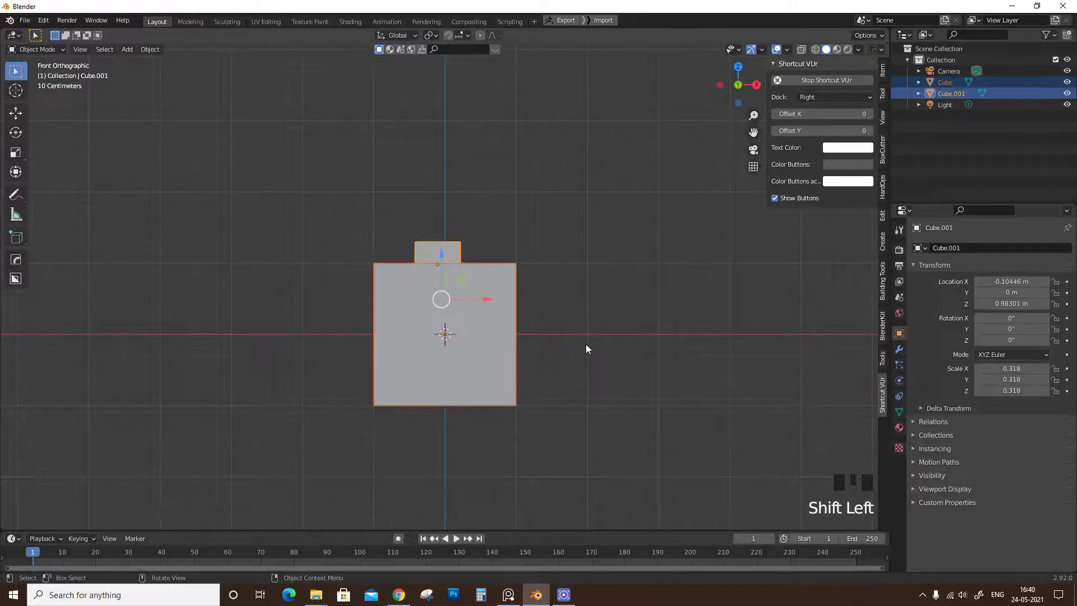
key(r)
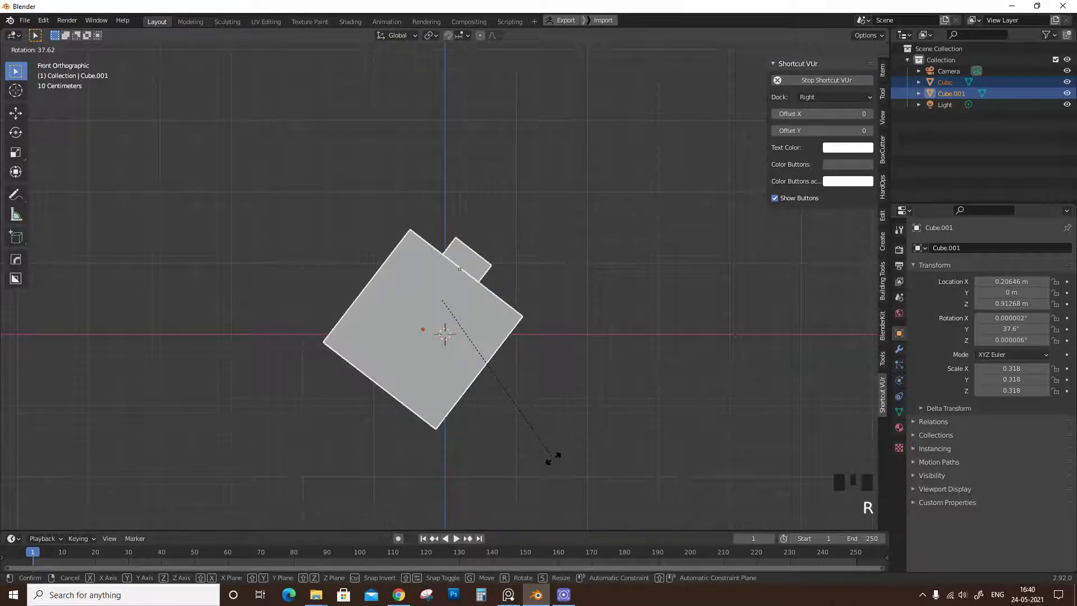
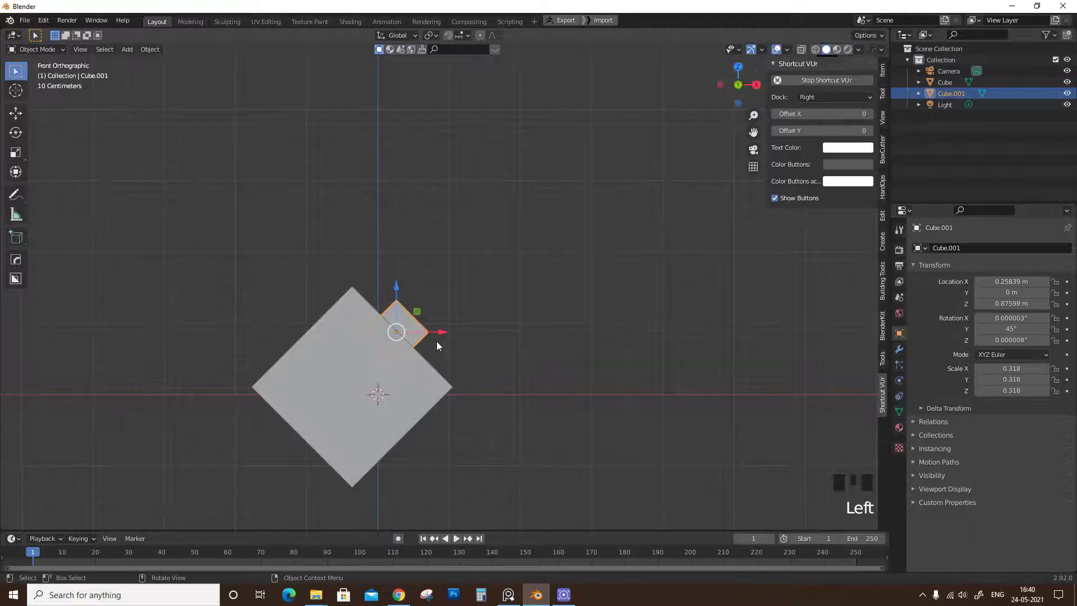
click(422, 314)
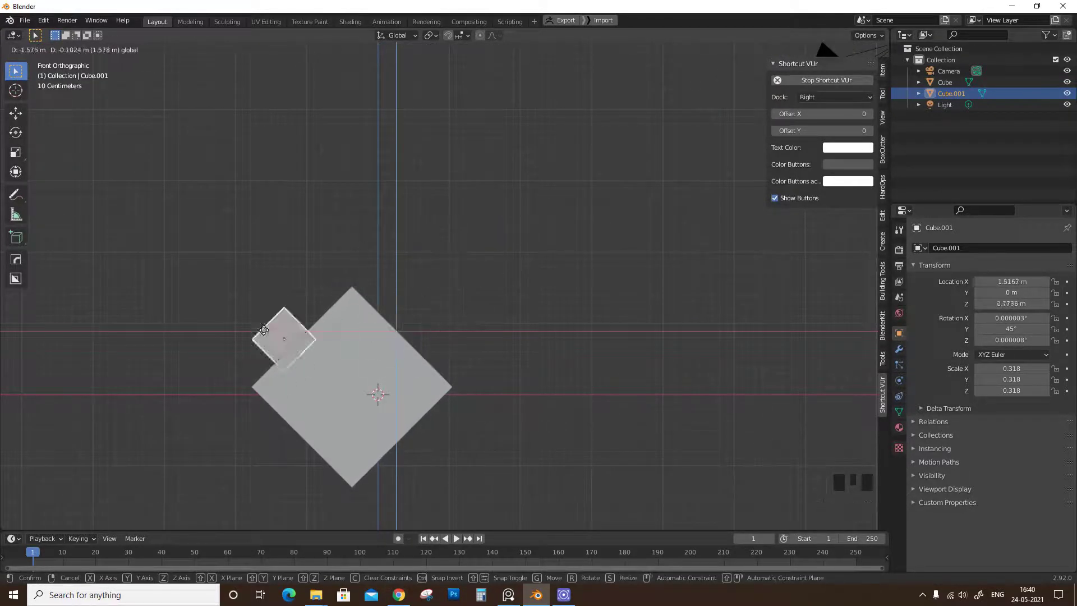
key(ctrl+z)
Orbit the view to see the two cubes at an angle
drag(467, 315, 403, 41)
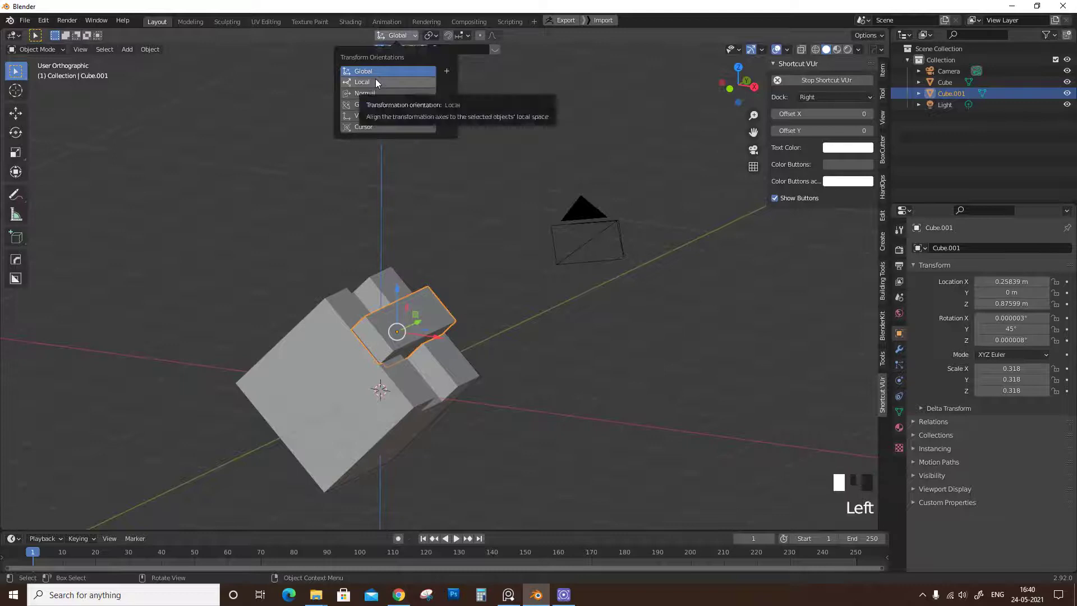
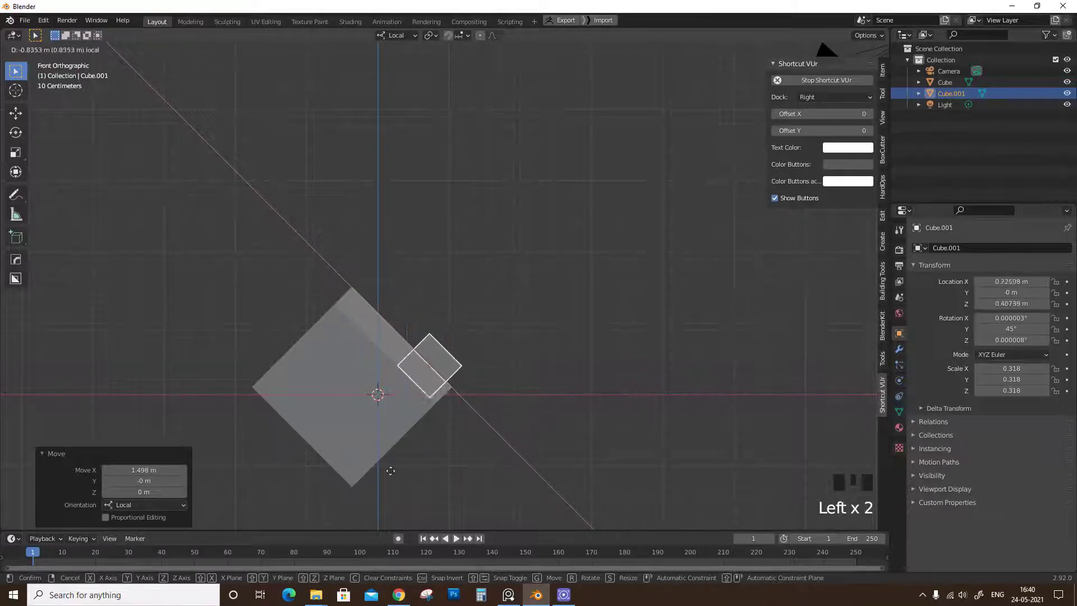
drag(435, 274, 411, 36)
drag(411, 36, 379, 99)
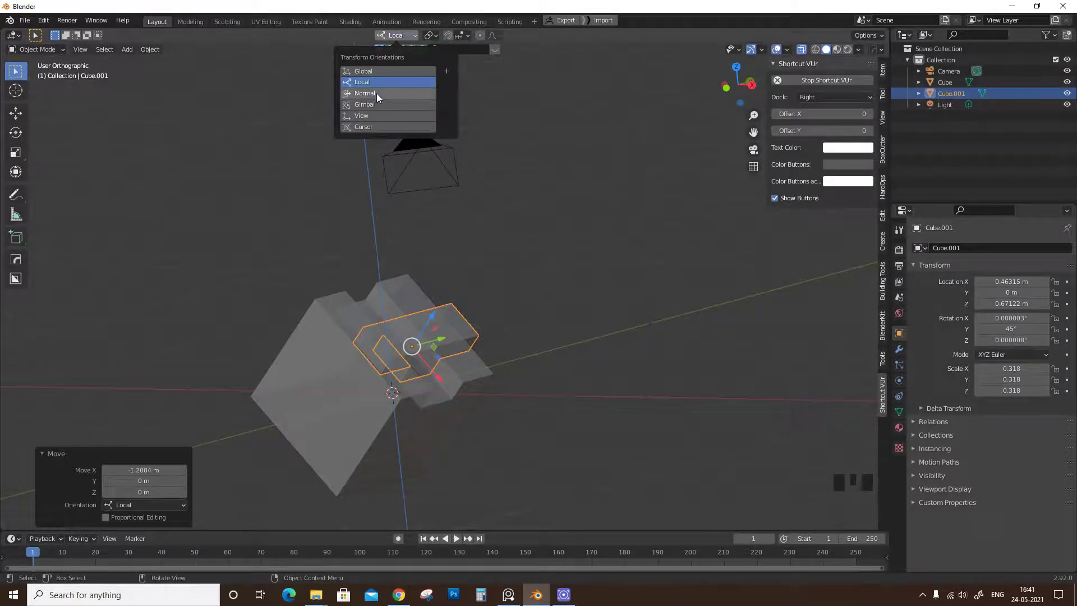
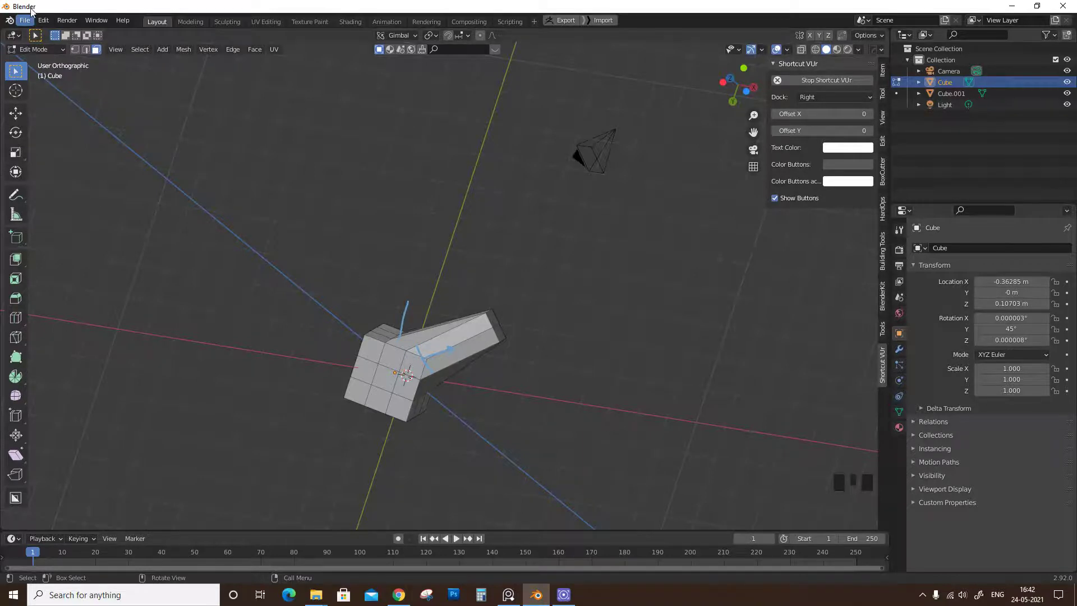
Start a fresh General scene and orbit away from the top-down view around the default cube
drag(29, 26, 581, 324)
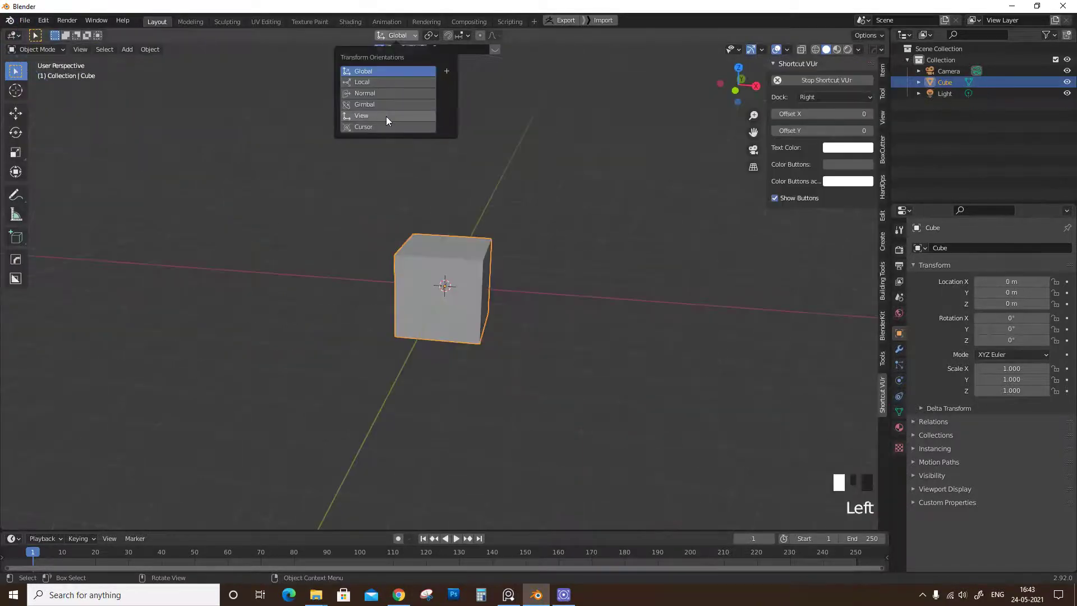
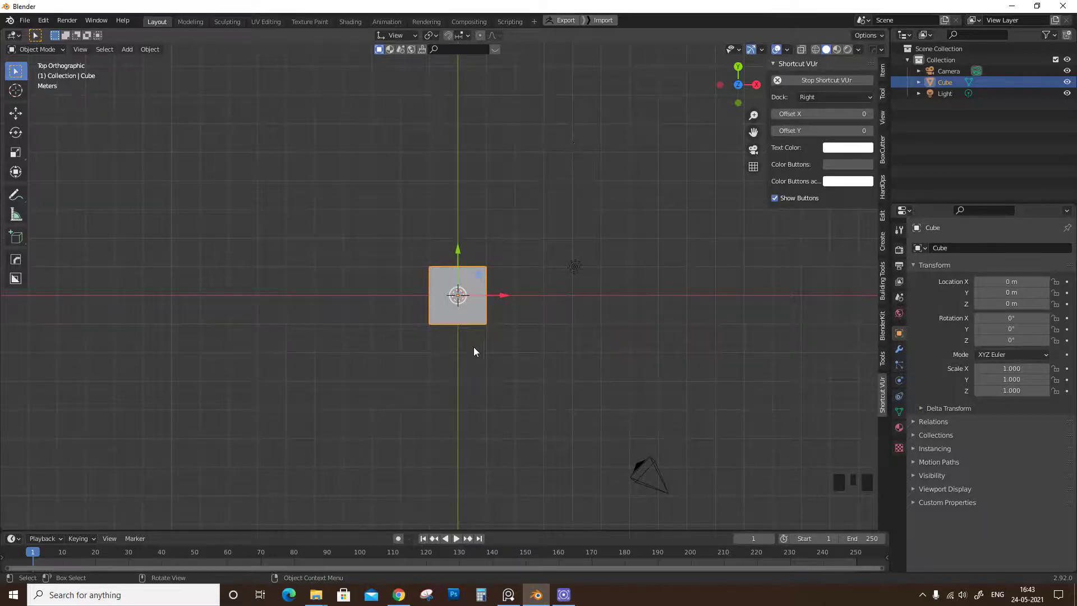
drag(471, 385, 589, 309)
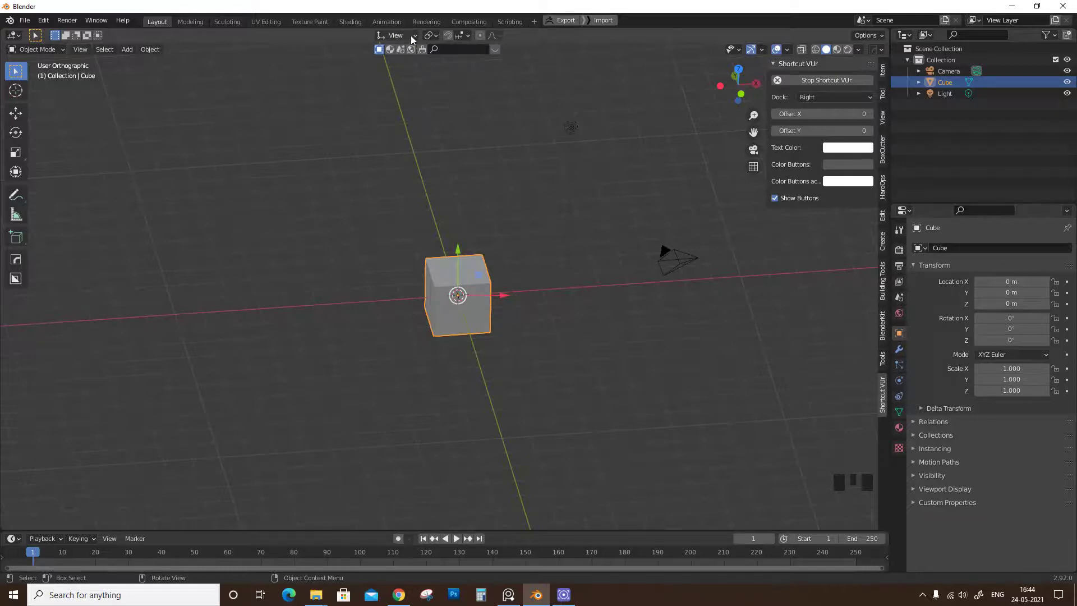
drag(448, 364, 710, 335)
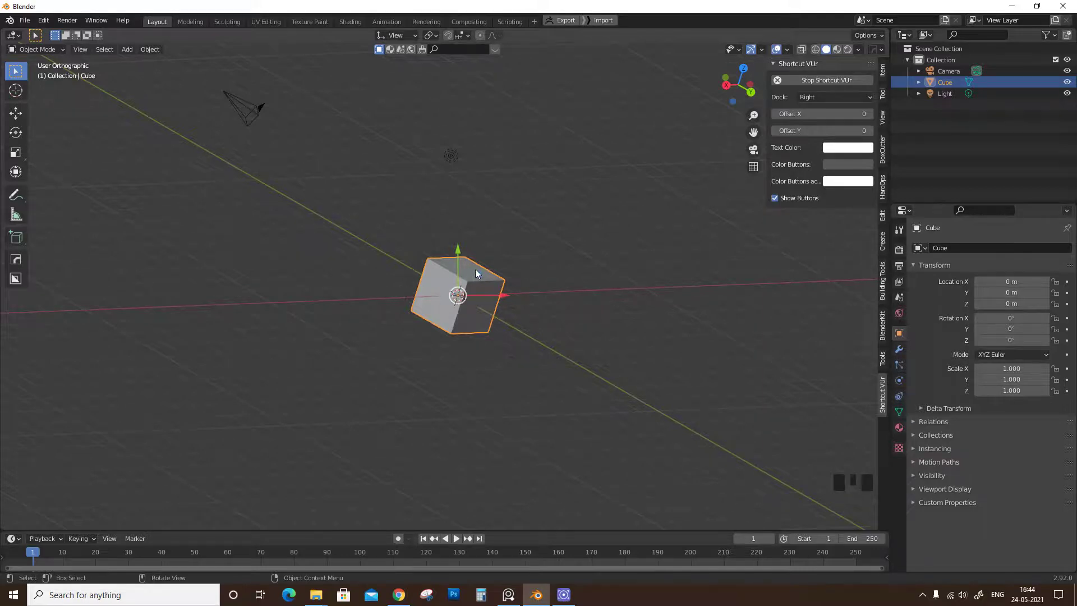
drag(455, 348, 441, 208)
With View orientation, push the cube along the view depth axis, undo, and reframe the scene
key(g)
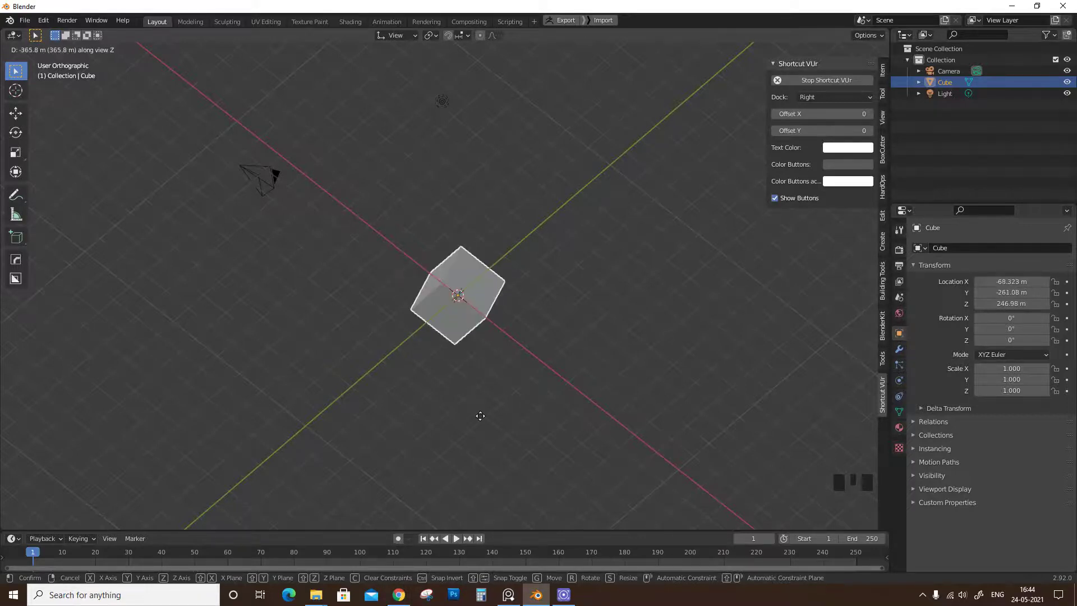
drag(504, 320, 481, 323)
key(ctrl+z)
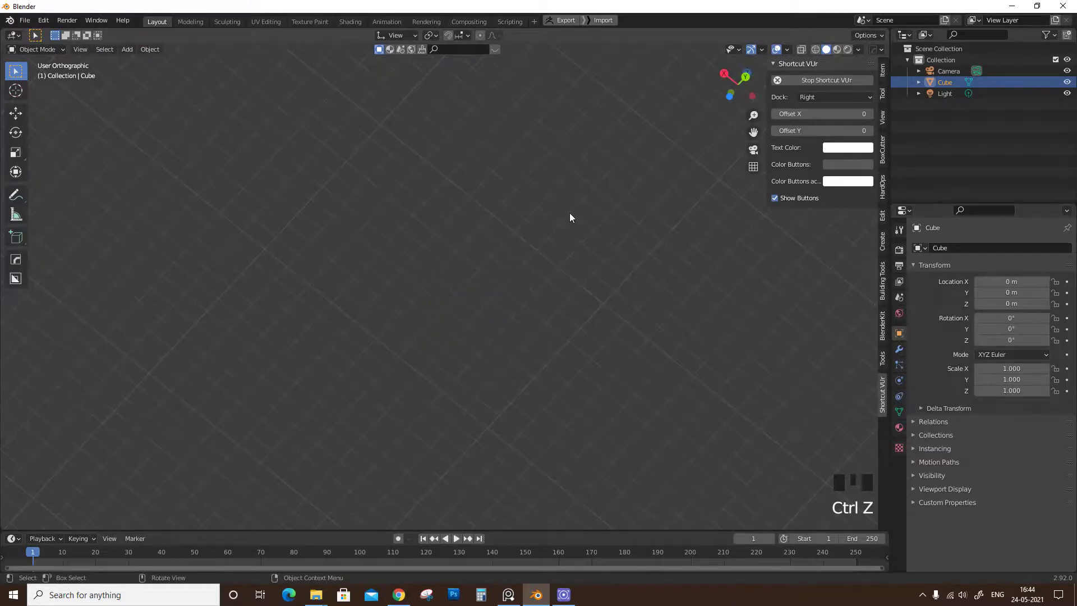
key(Home)
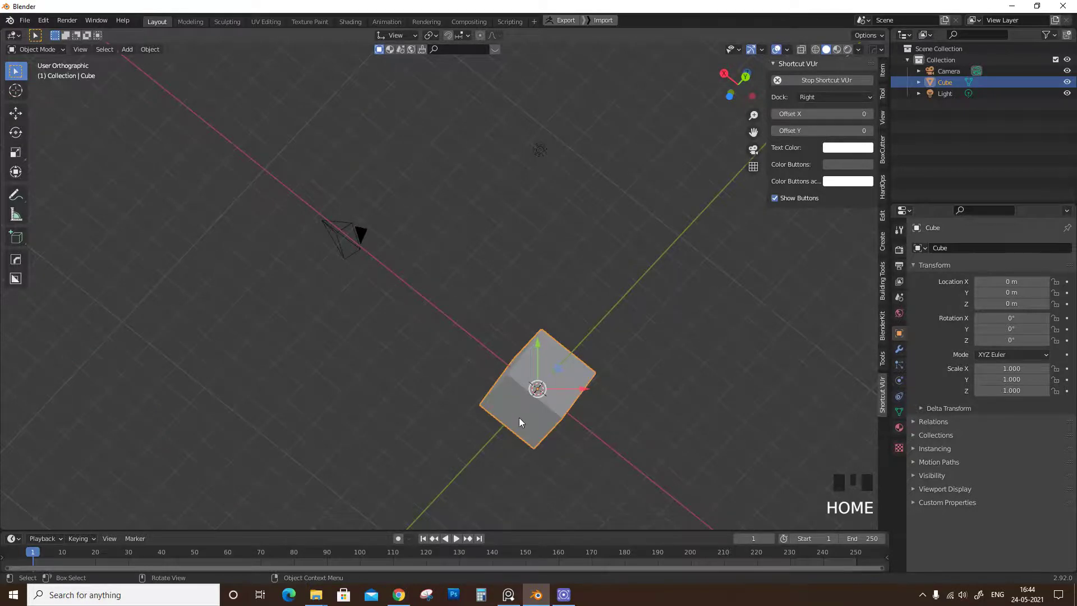
drag(558, 370, 471, 354)
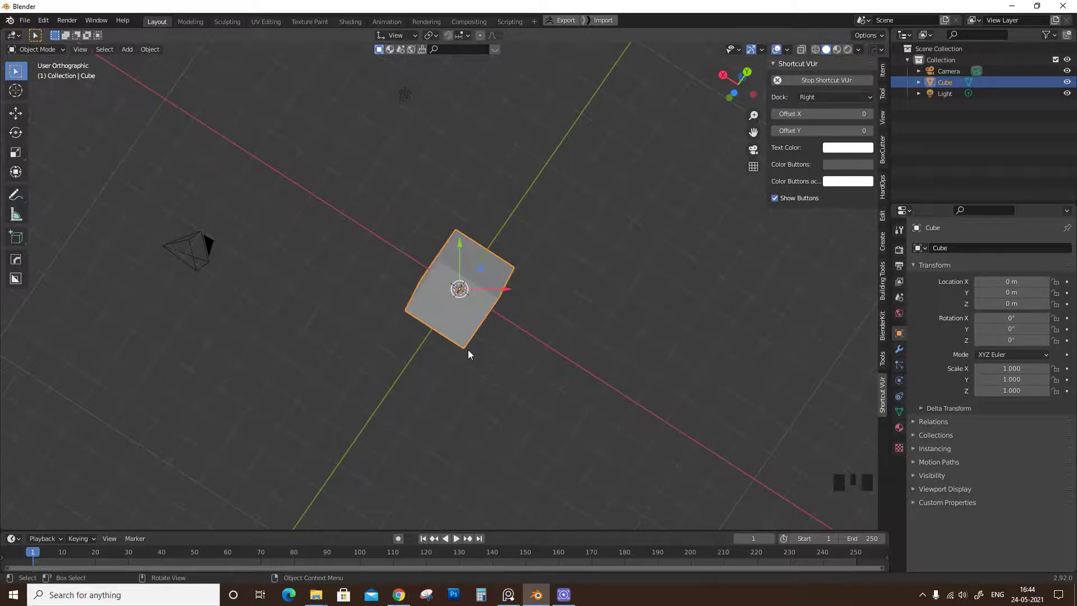
Look through the scene camera, slide the cube across the camera view, then delete it
key(KP_0)
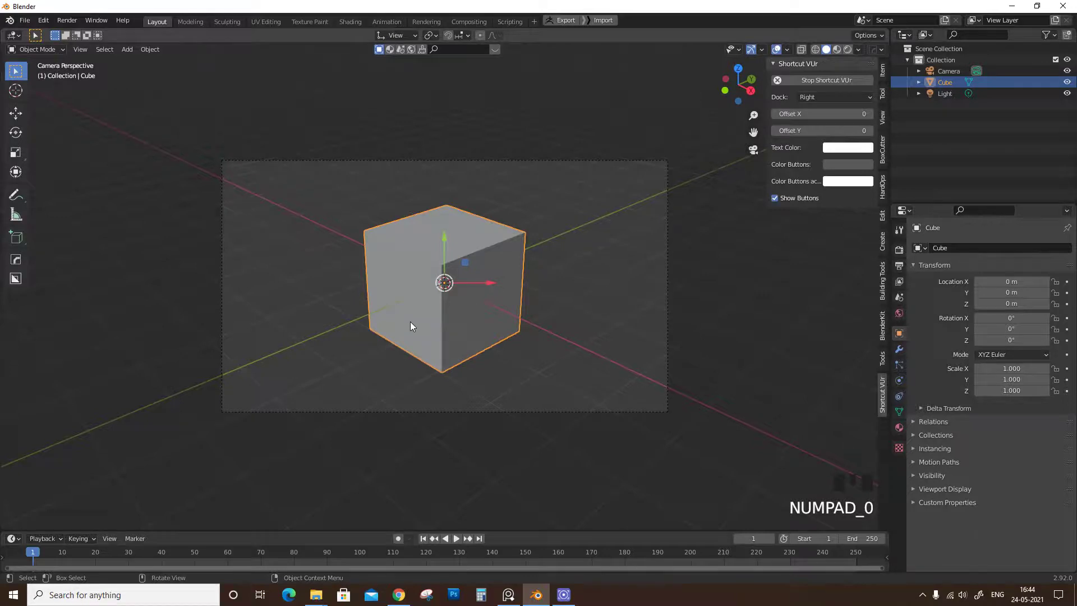
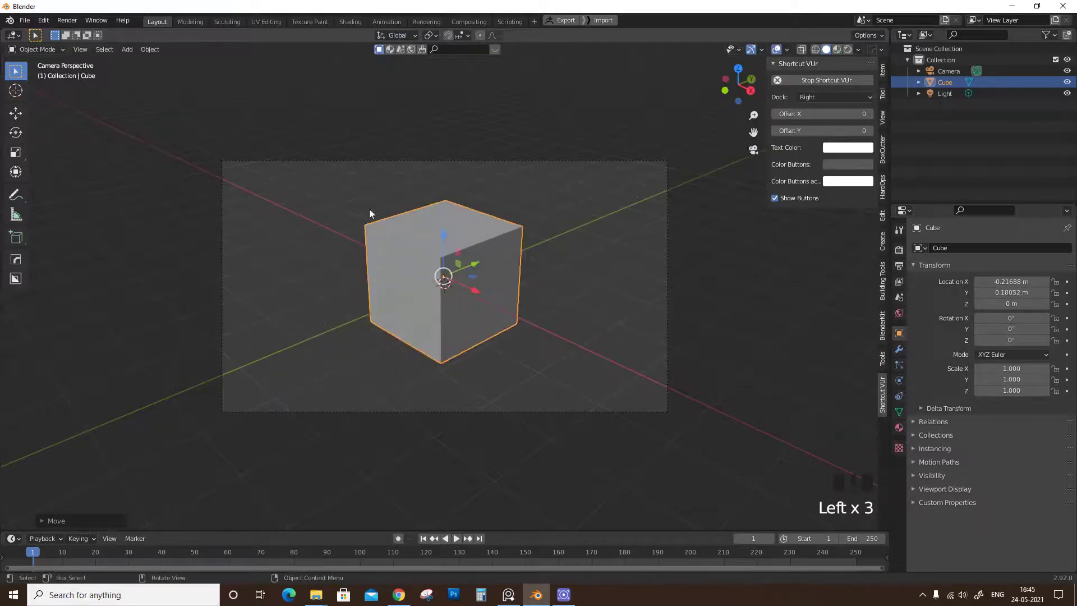
drag(407, 39, 465, 259)
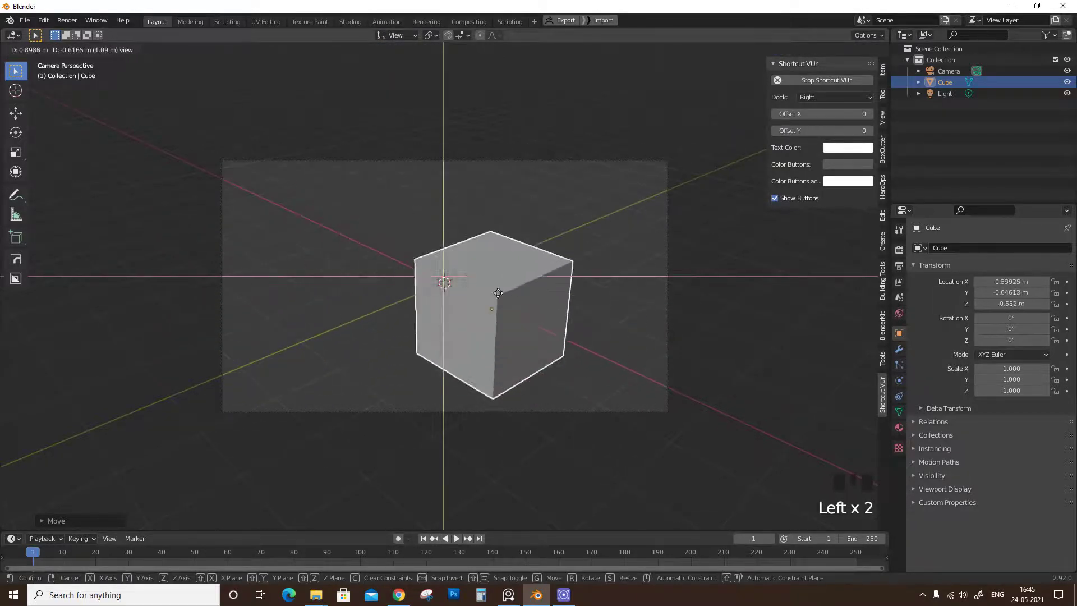
key(KP_0)
drag(459, 314, 360, 348)
key(x)
Orbit out of the camera view and re-add a cube at the world origin with Shift+A
drag(335, 354, 402, 38)
drag(402, 38, 405, 270)
drag(405, 270, 361, 220)
key(shift+a)
drag(401, 380, 349, 346)
scroll(down, 3)
With Cursor orientation, place the 3D cursor and snap it back to the world origin
drag(475, 251, 403, 38)
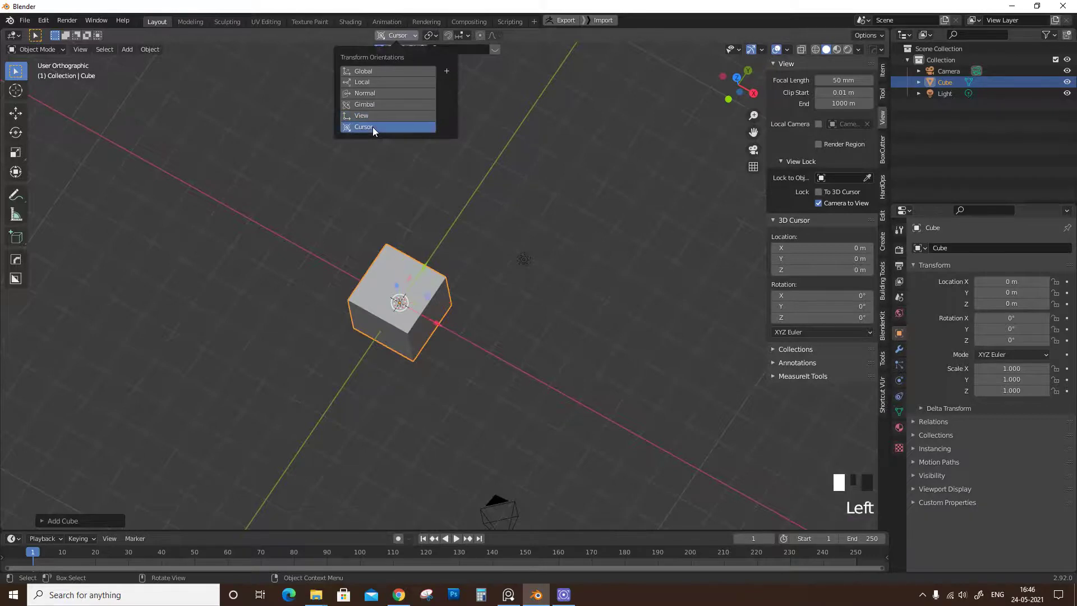
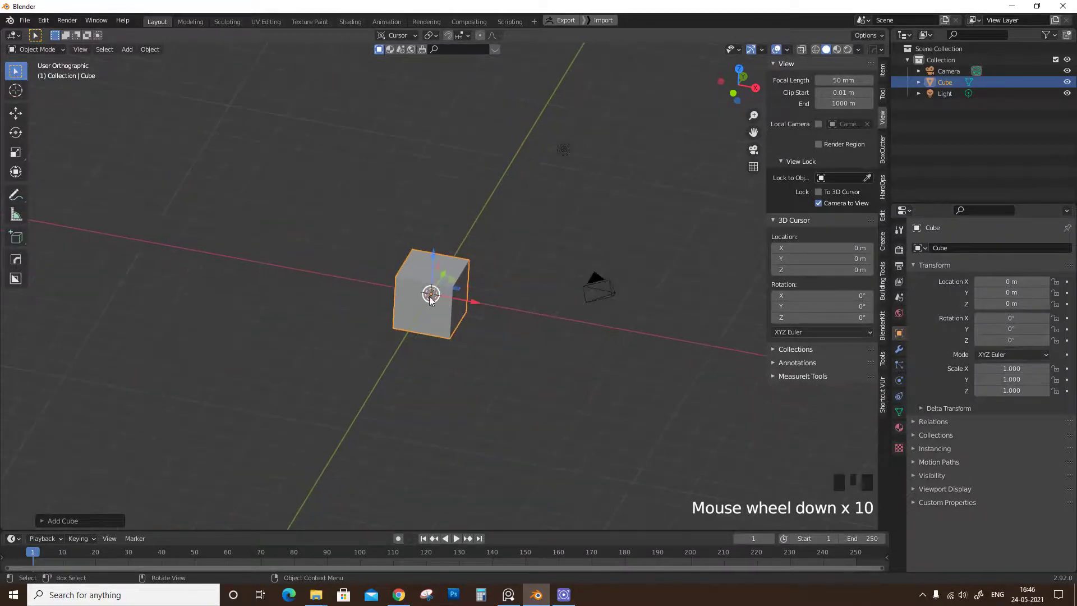
scroll(down, 3)
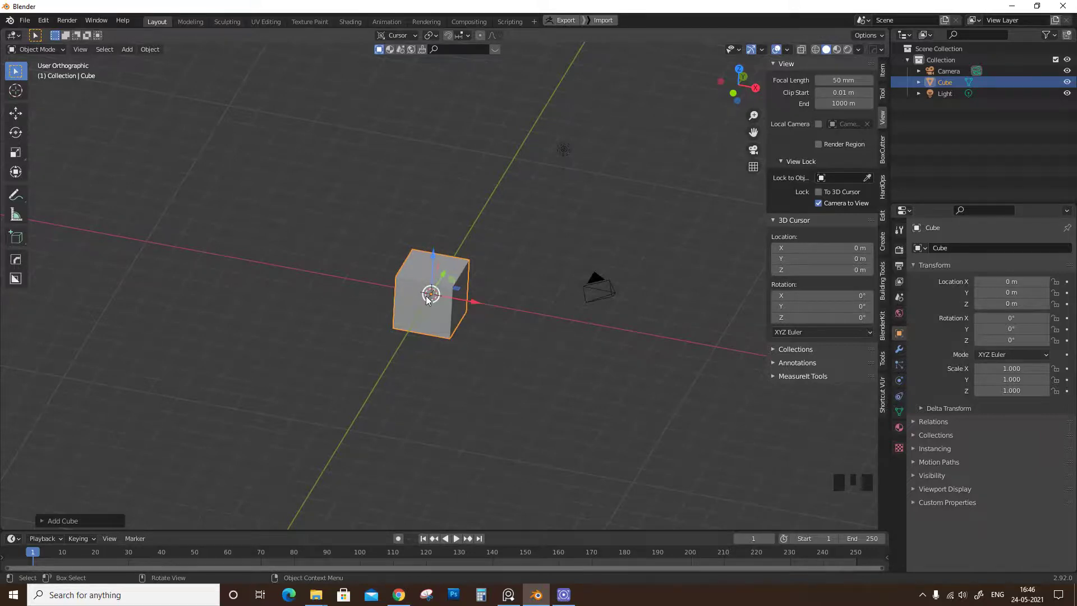
drag(17, 96, 555, 272)
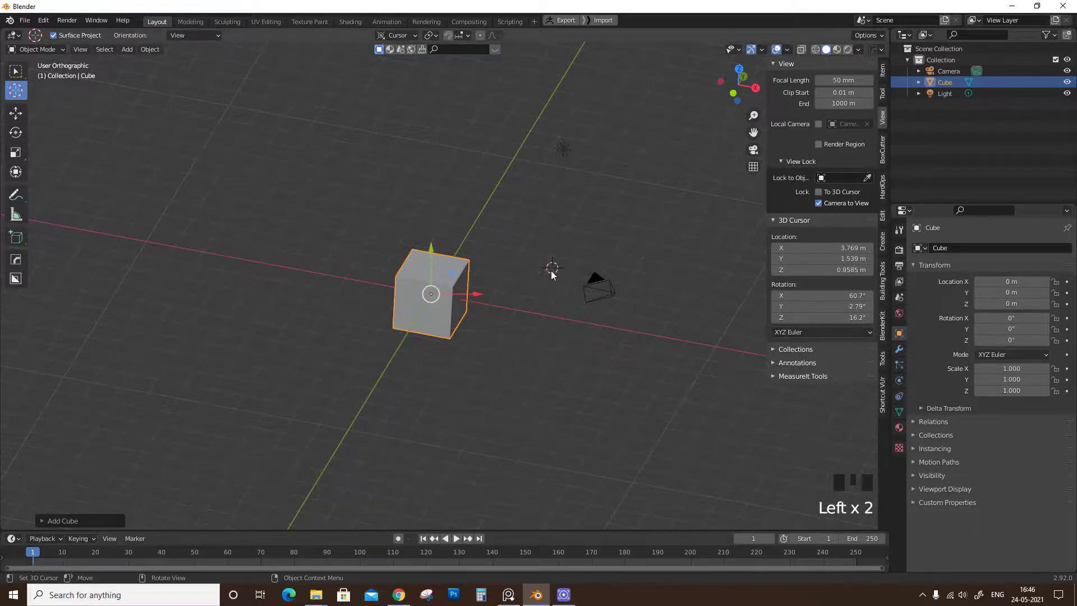
drag(502, 341, 551, 320)
click(551, 320)
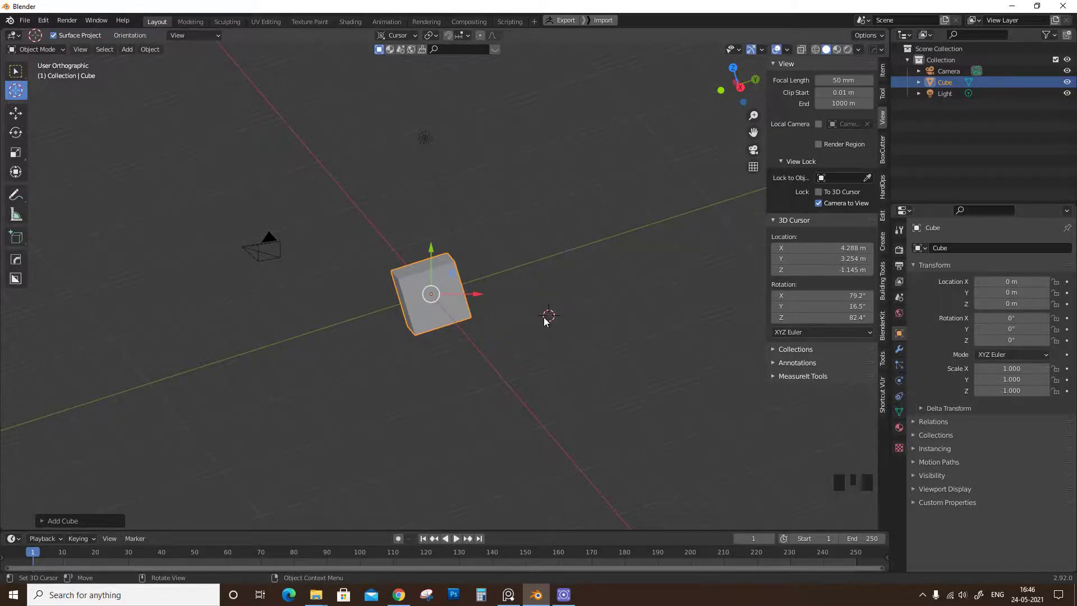
Orbit, zoom and pan the view around the cube to check the cursor position
drag(466, 322, 582, 293)
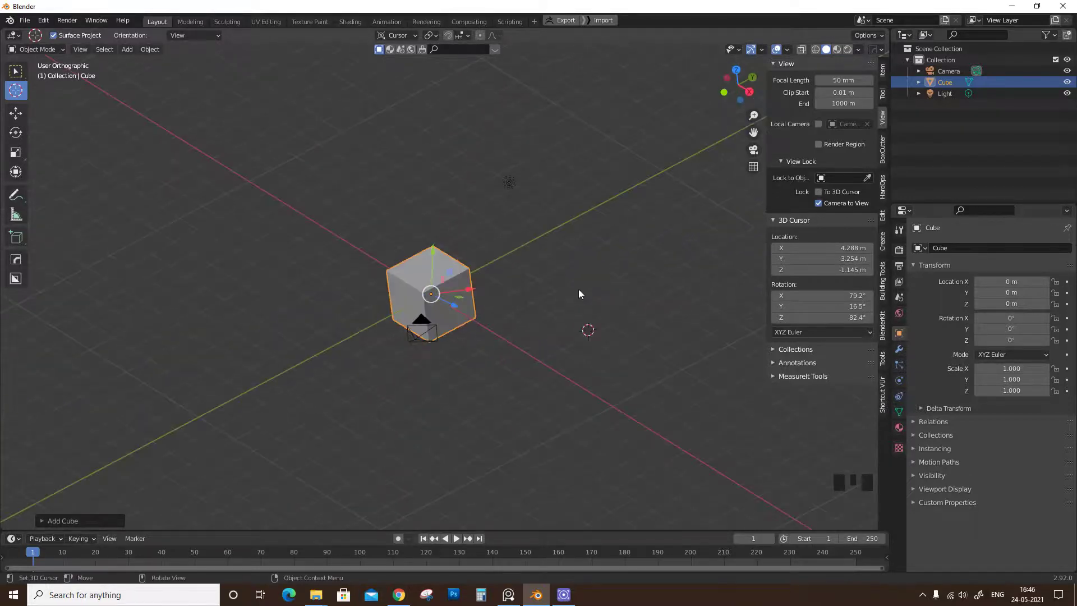
drag(583, 266, 407, 359)
drag(407, 358, 415, 331)
scroll(up, 3)
drag(423, 331, 468, 343)
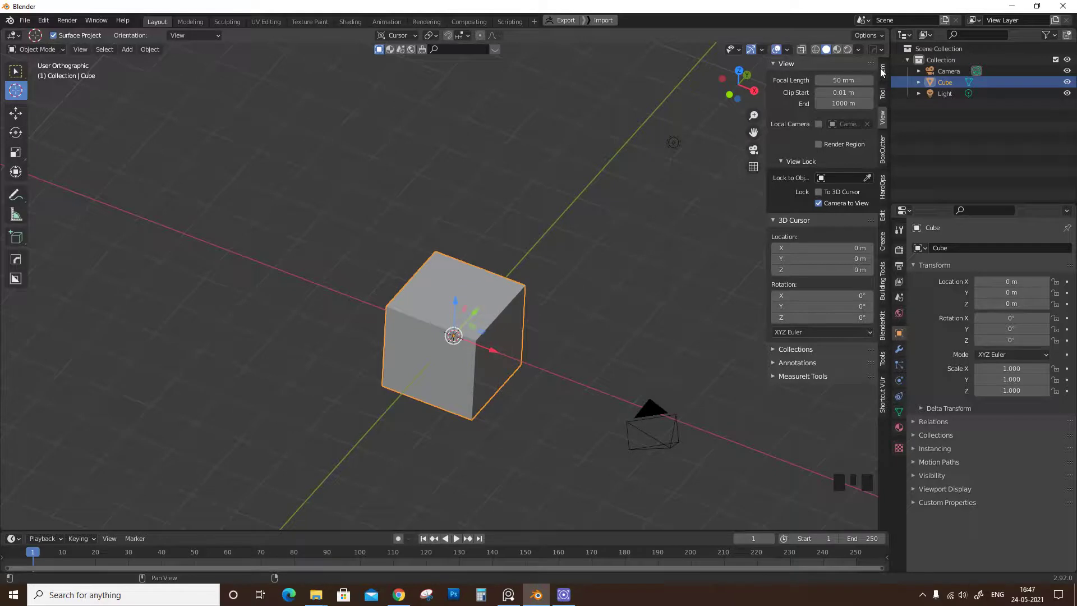
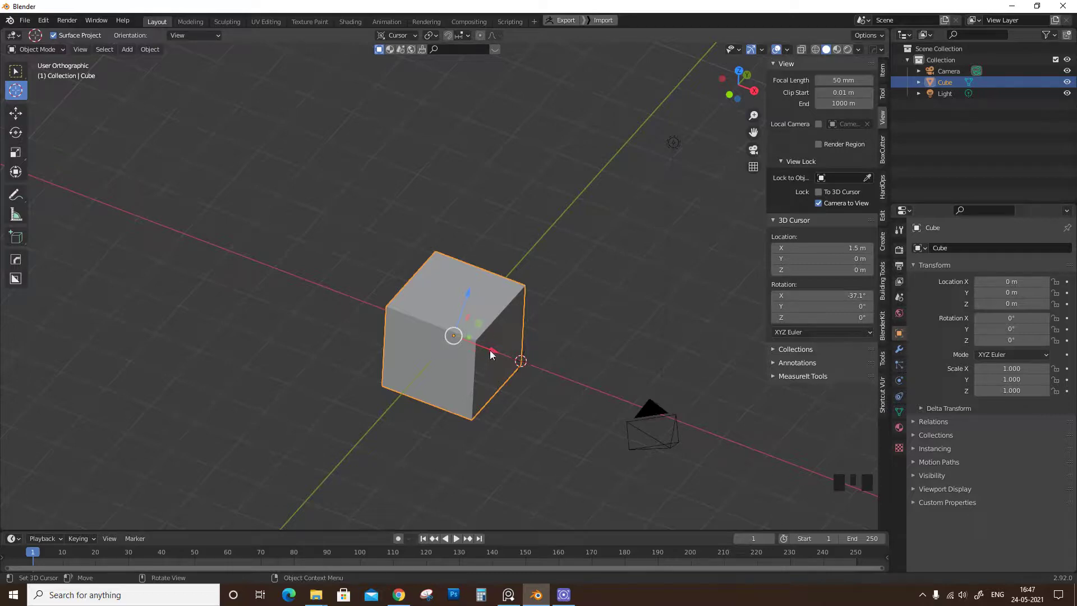
Add a Mesh Cylinder to the scene to sit on top of the cube
drag(402, 42, 447, 213)
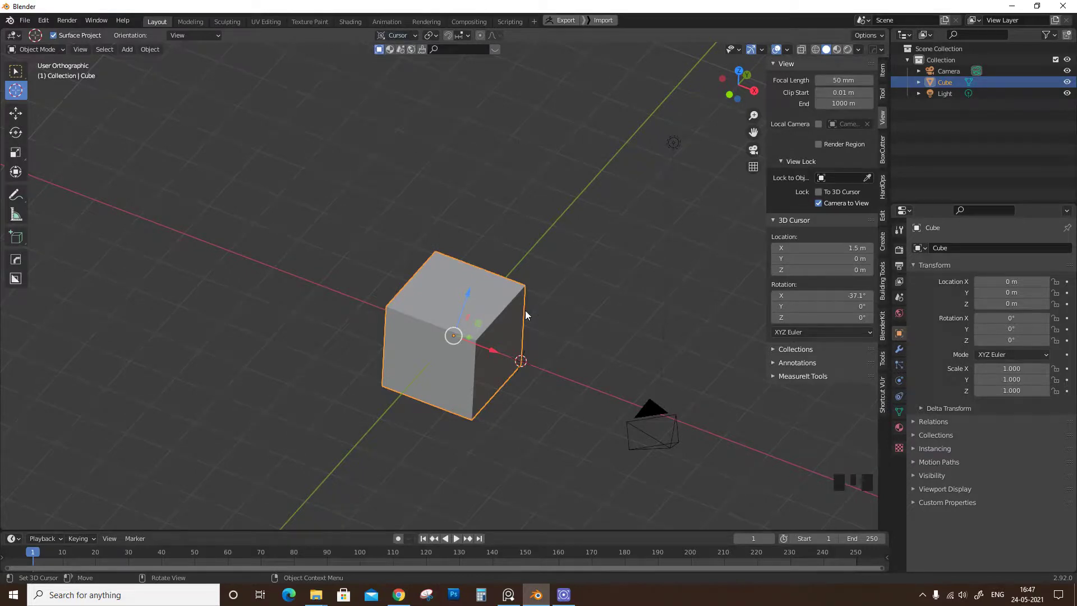
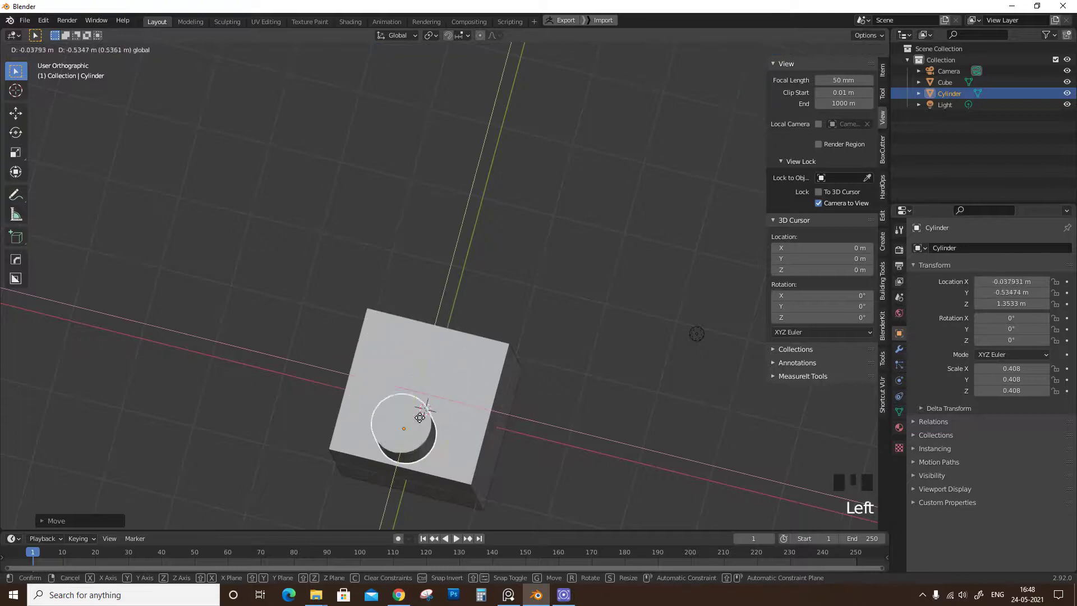
Slide the cylinder across the cube's top face and confirm its new position
scroll(up, 3)
drag(450, 405, 441, 360)
click(472, 339)
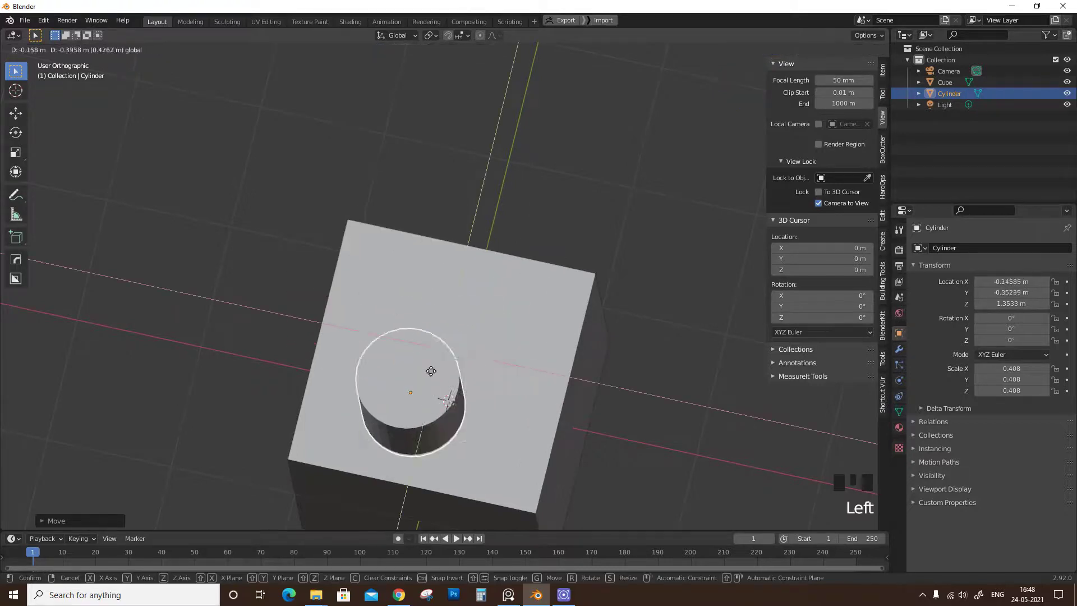
drag(455, 387, 431, 322)
scroll(down, 3)
drag(483, 292, 563, 286)
click(563, 286)
Rotate the cube and cylinder together into a tilted pose, then leave only the cylinder selected
drag(508, 329, 492, 315)
click(441, 224)
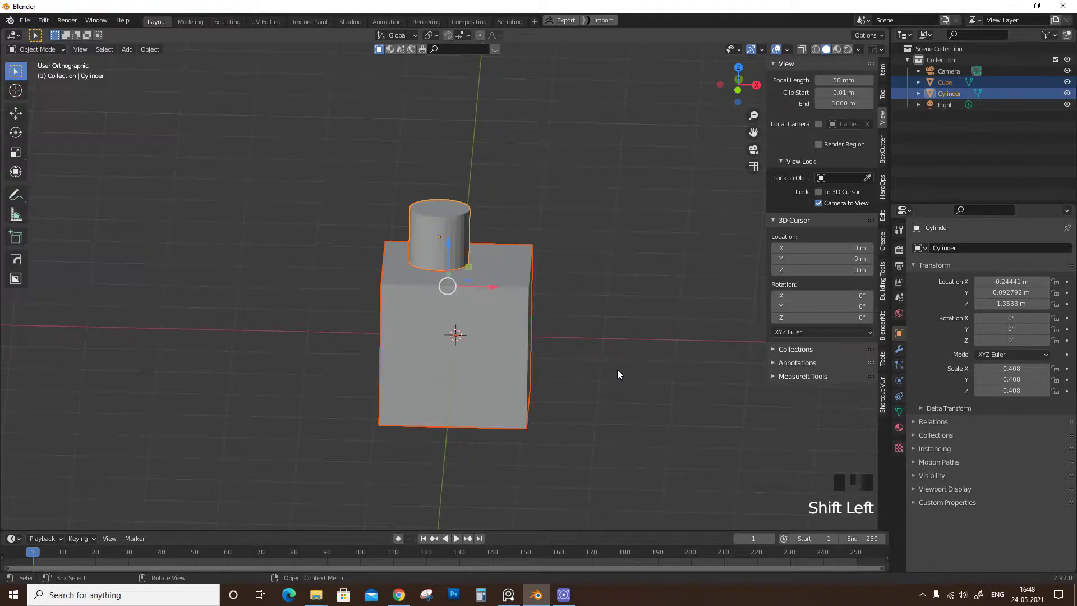
key(r)
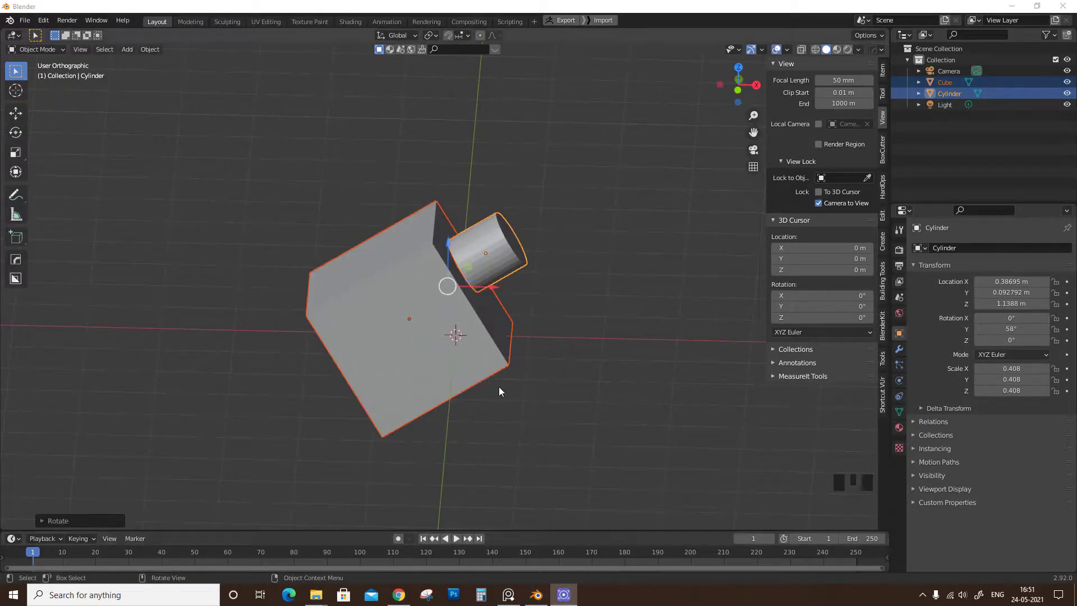
drag(535, 232, 574, 330)
click(574, 330)
click(491, 274)
drag(517, 294, 410, 37)
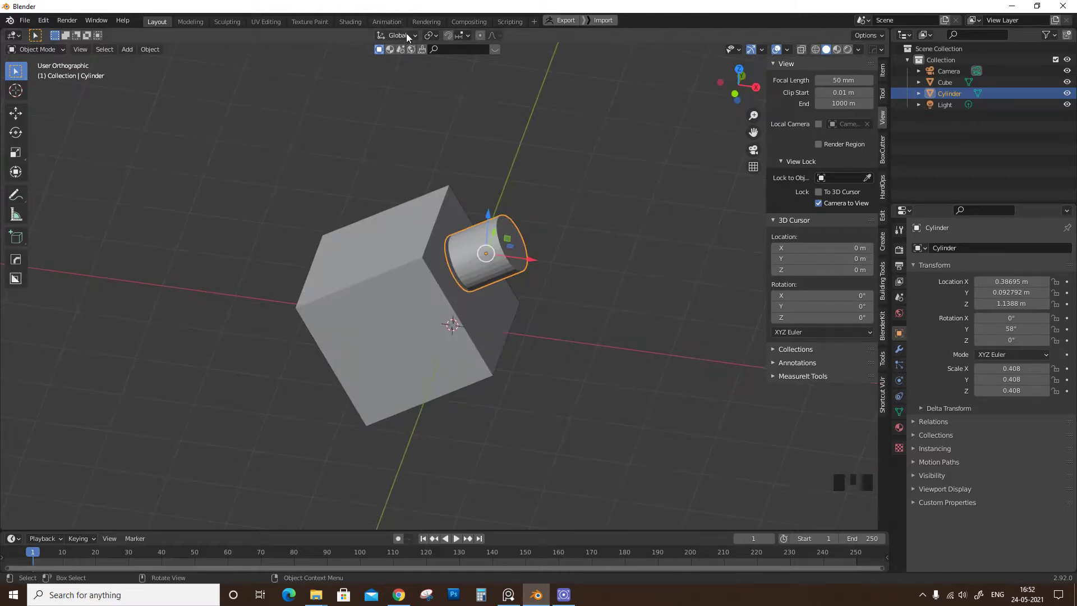
Move the cylinder along its own axes with Local orientation and apply its object transform
drag(410, 40, 478, 265)
drag(479, 265, 521, 254)
click(521, 253)
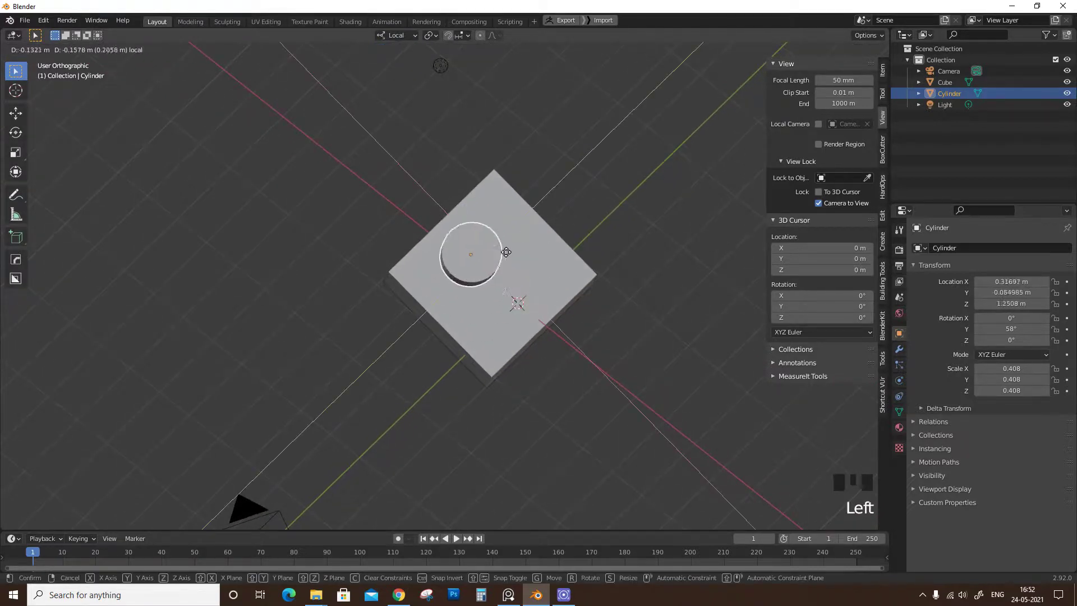
drag(476, 307, 585, 264)
key(ctrl+a)
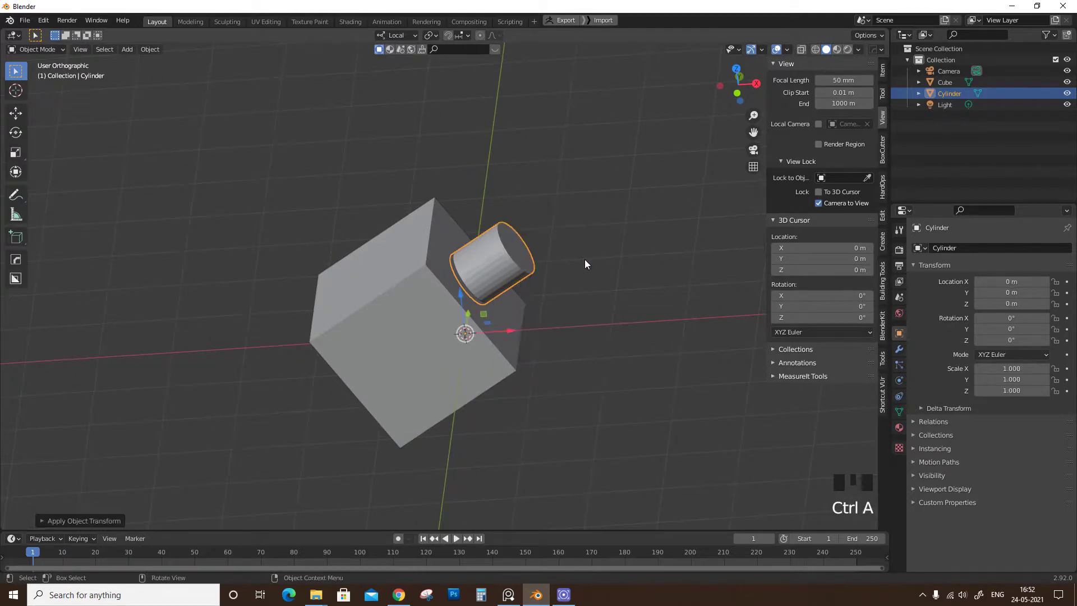
click(601, 258)
Inspect the cylinder jutting from the cube's side and select the tilted cube
drag(458, 356, 514, 250)
click(514, 251)
drag(500, 323, 472, 299)
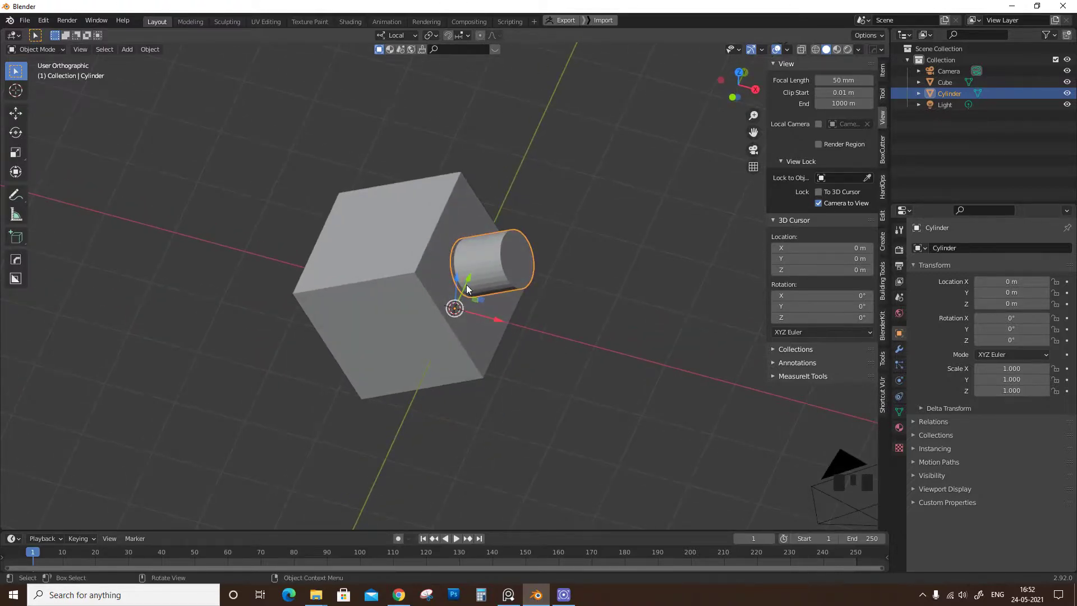
drag(548, 263, 571, 229)
click(570, 230)
click(486, 256)
drag(508, 274, 464, 283)
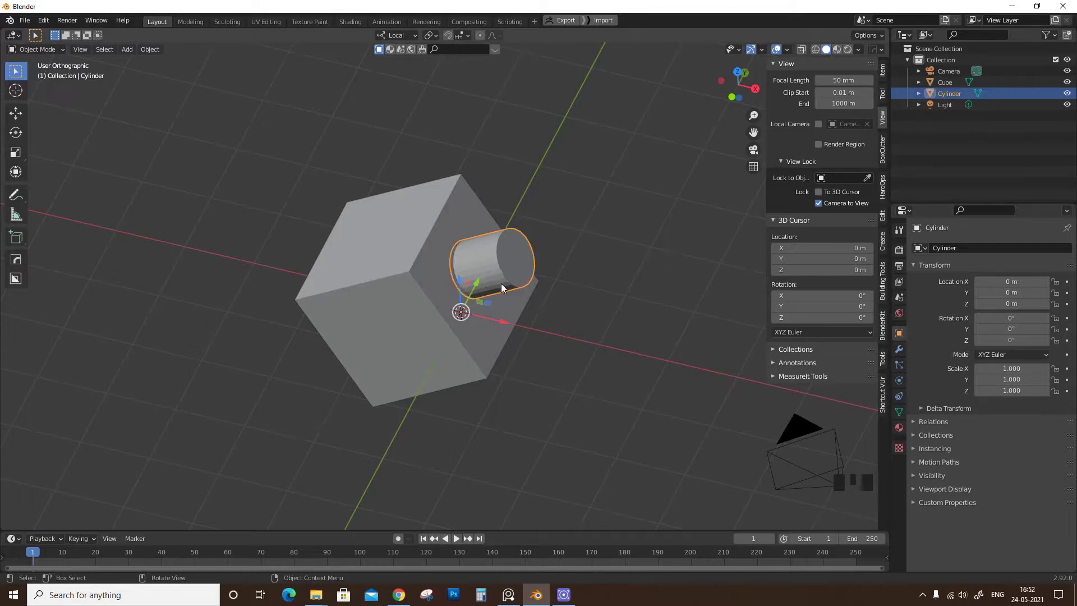
drag(516, 332, 423, 318)
click(423, 318)
drag(549, 323, 399, 317)
drag(416, 300, 419, 236)
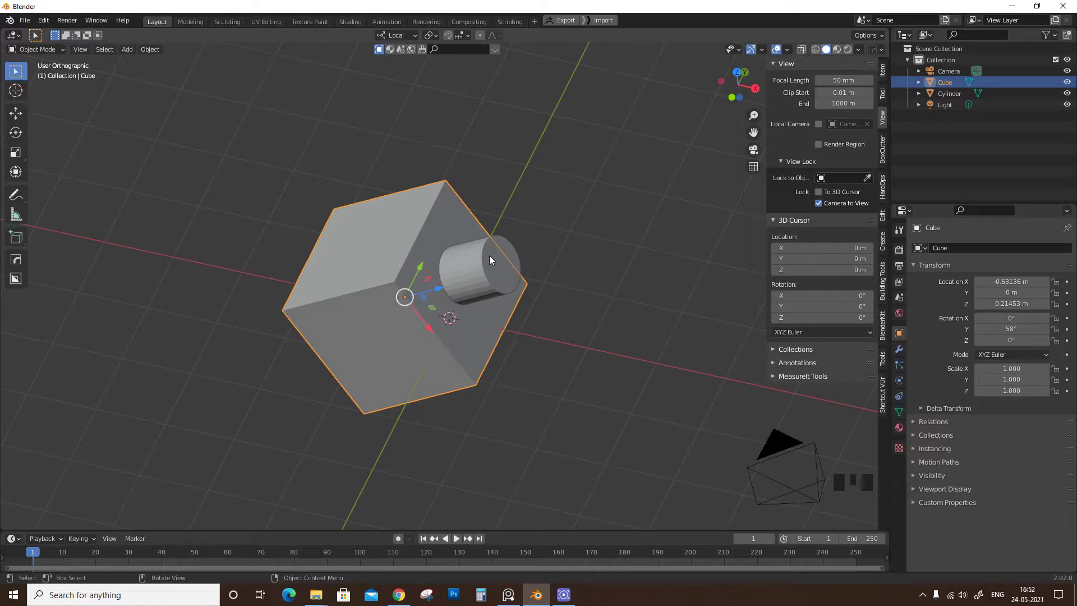
Create a transform orientation from the cube and rename it to qqq
drag(413, 39, 451, 87)
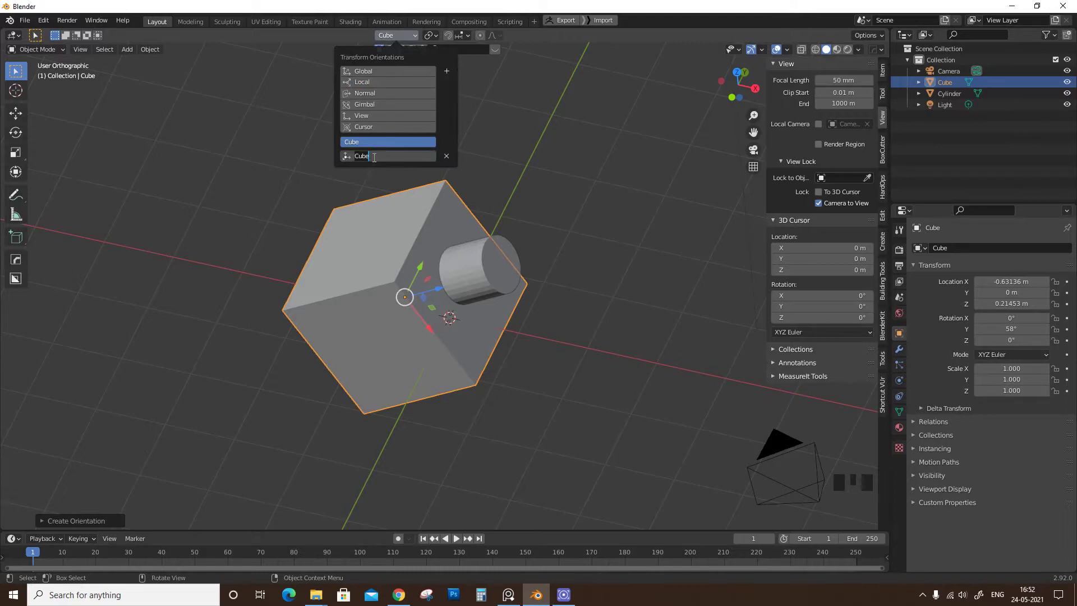
key(q)
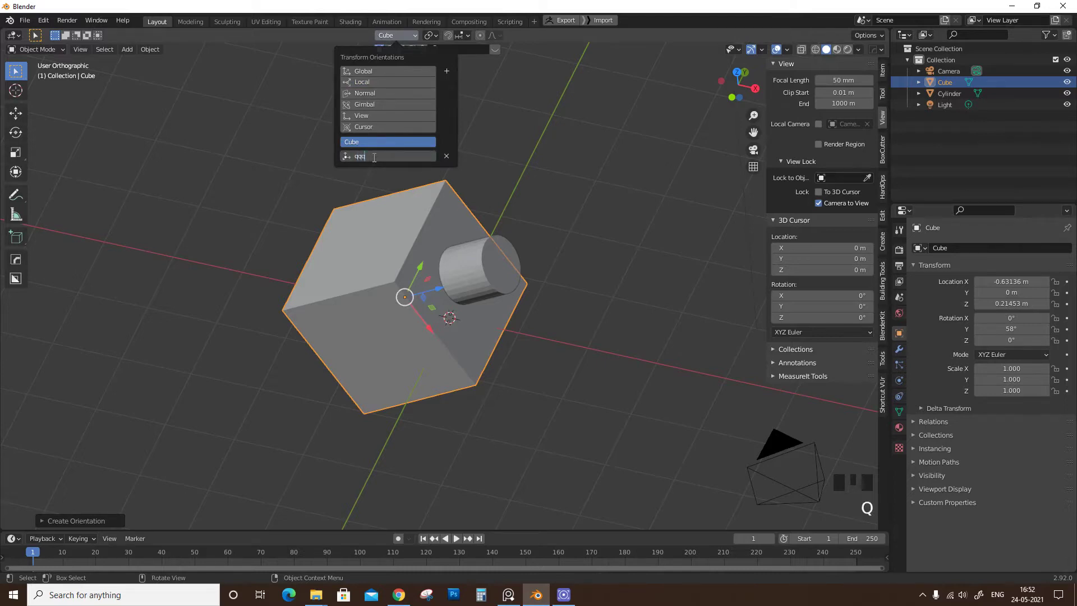
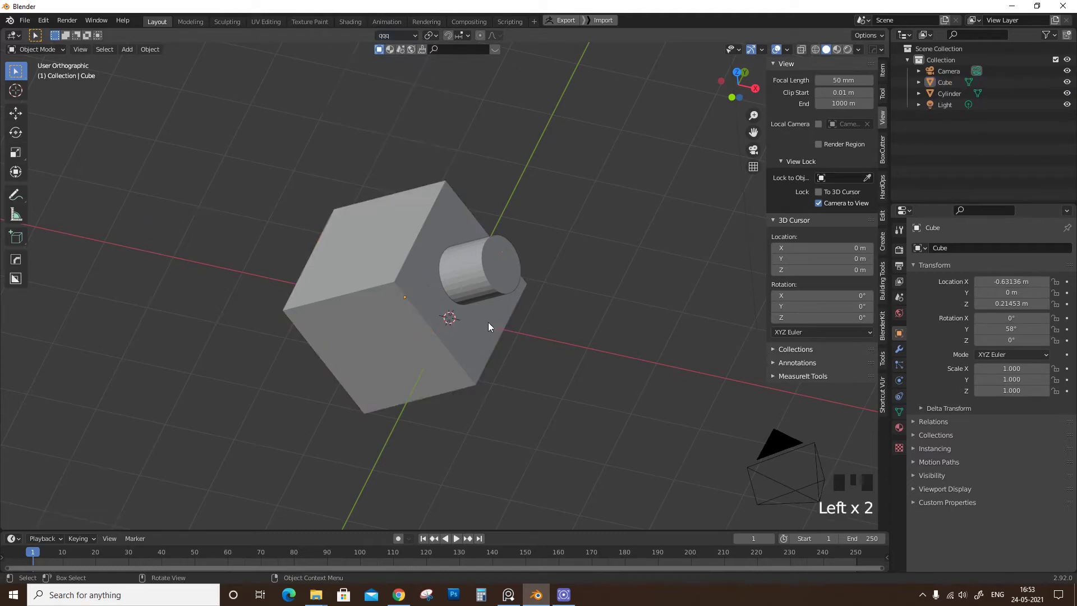
Select the cylinder and slide it along an axis of the cube-aligned qqq orientation
click(489, 290)
drag(480, 317, 509, 320)
click(509, 320)
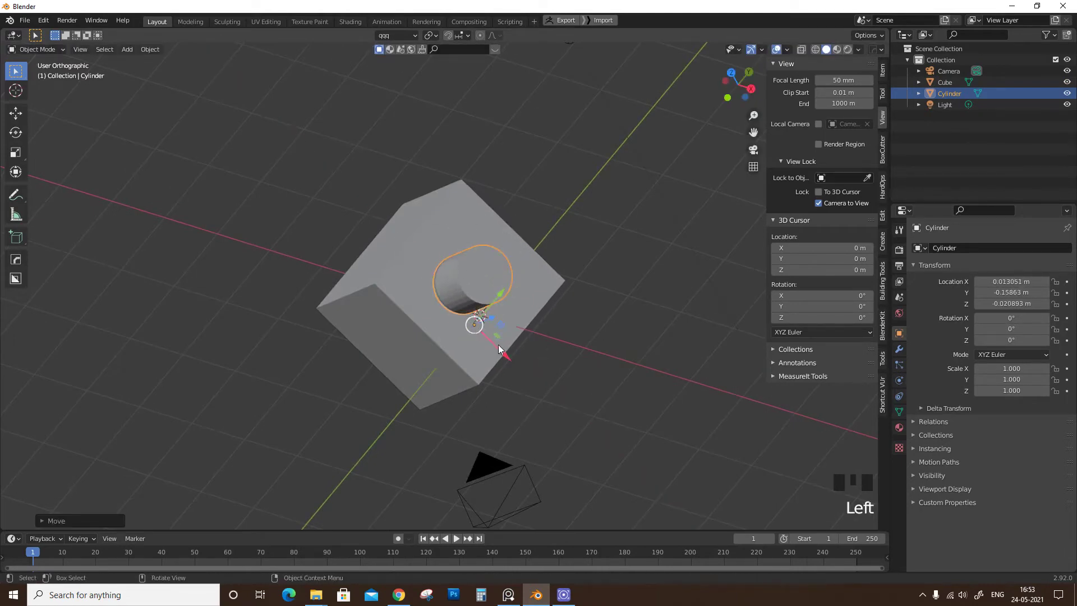
drag(592, 212, 478, 327)
drag(478, 328, 504, 284)
click(504, 284)
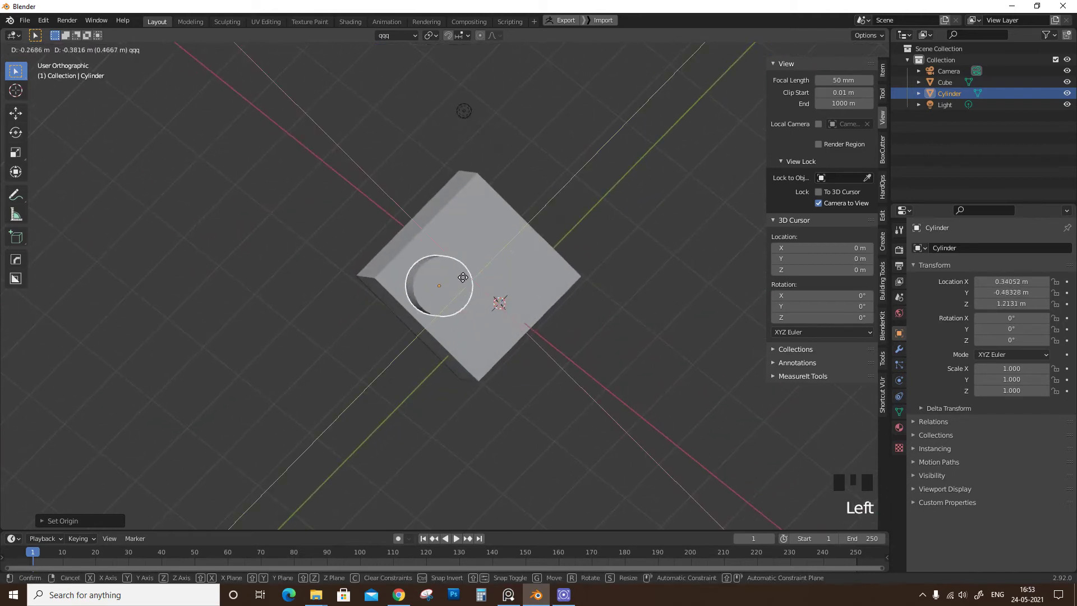